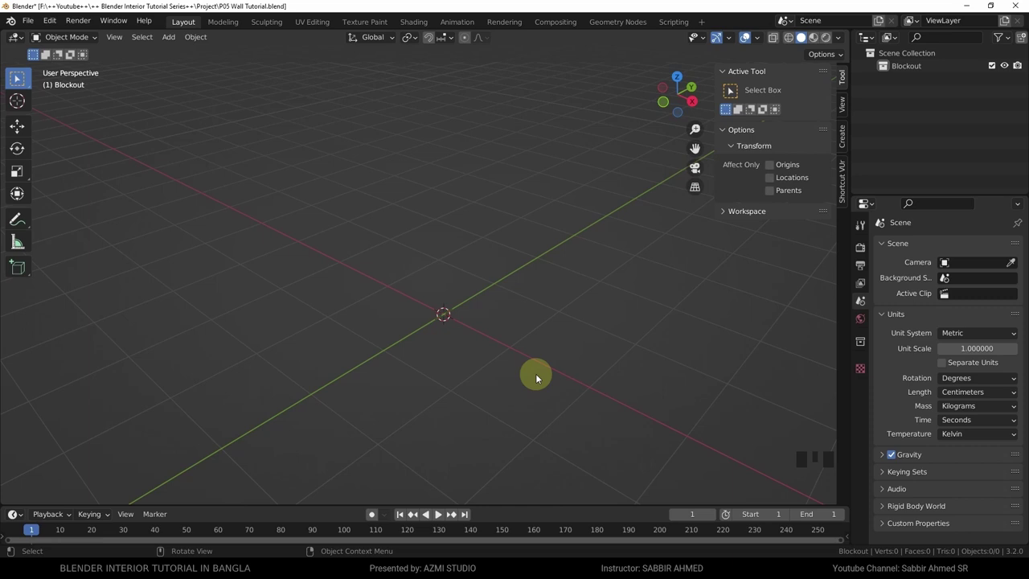
- Make Blockout the active collection and add a default cube to it
left_click(15, 76)
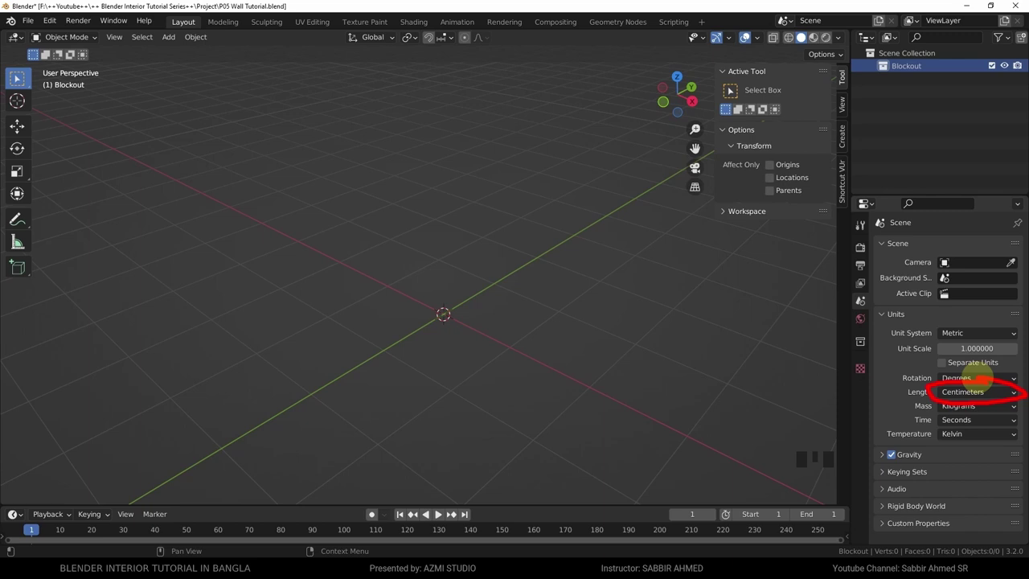
key("shift+a")
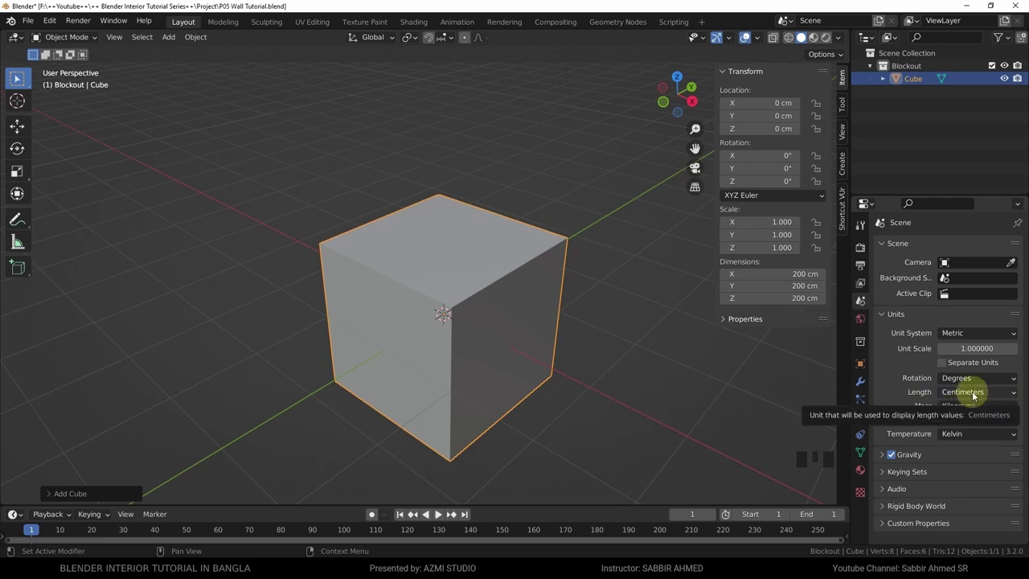
- Set the scene length unit to centimetres and widen the cube into a block
left_click(15, 77)
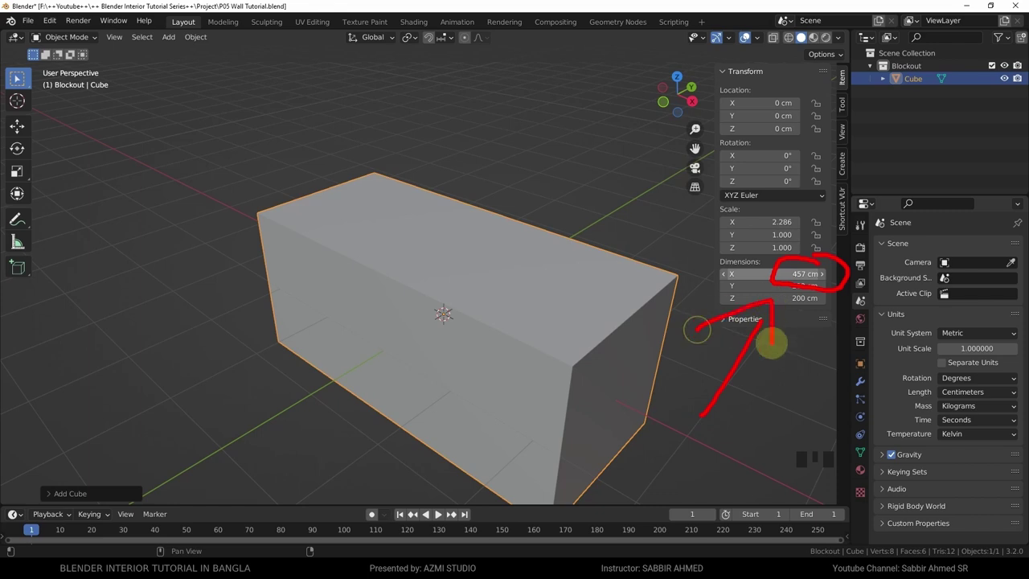
left_click(15, 76)
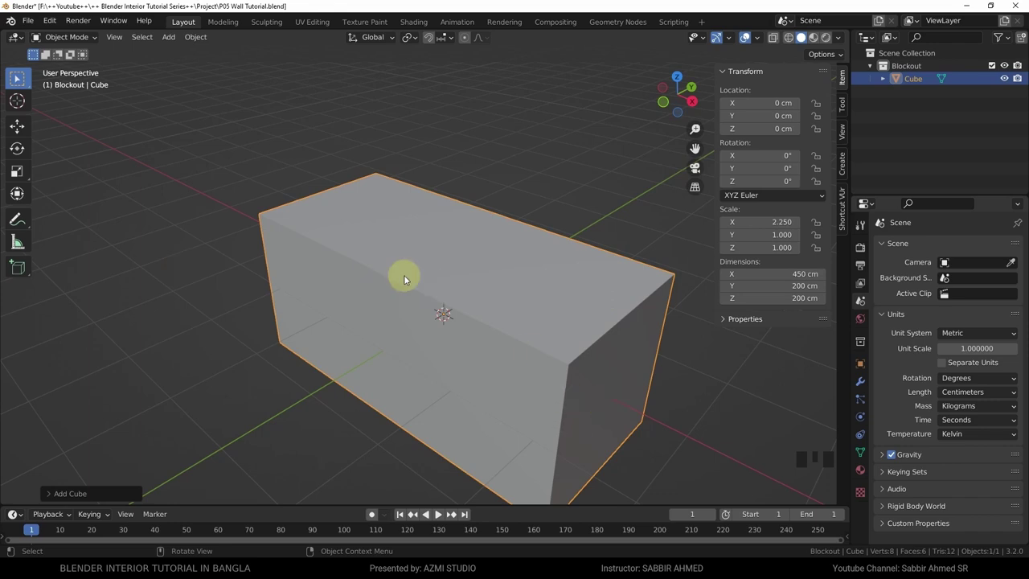
left_click(15, 77)
left_click(16, 77)
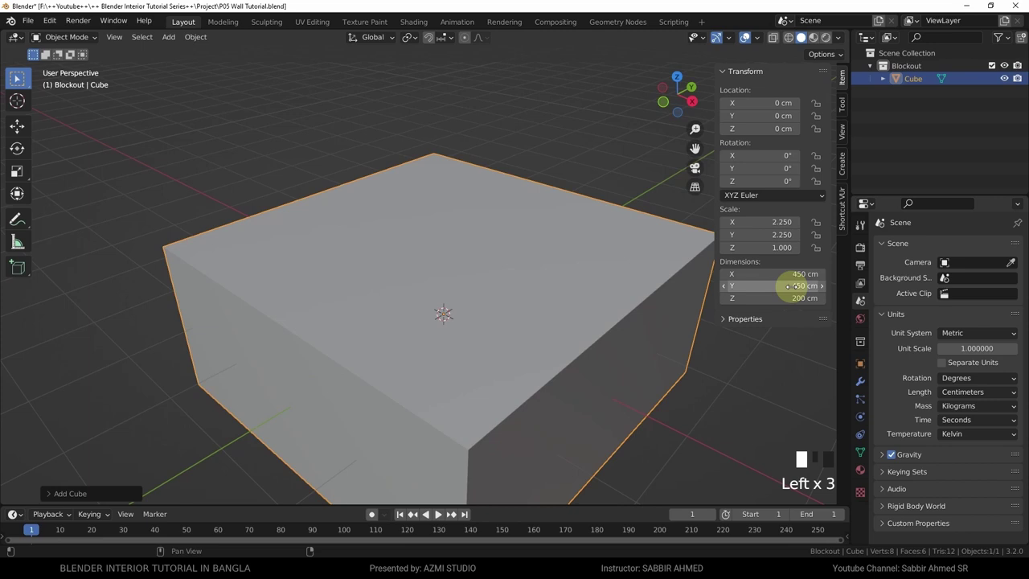
- Enlarge the block further and confirm its new size
left_click_drag(15, 76, 15, 76)
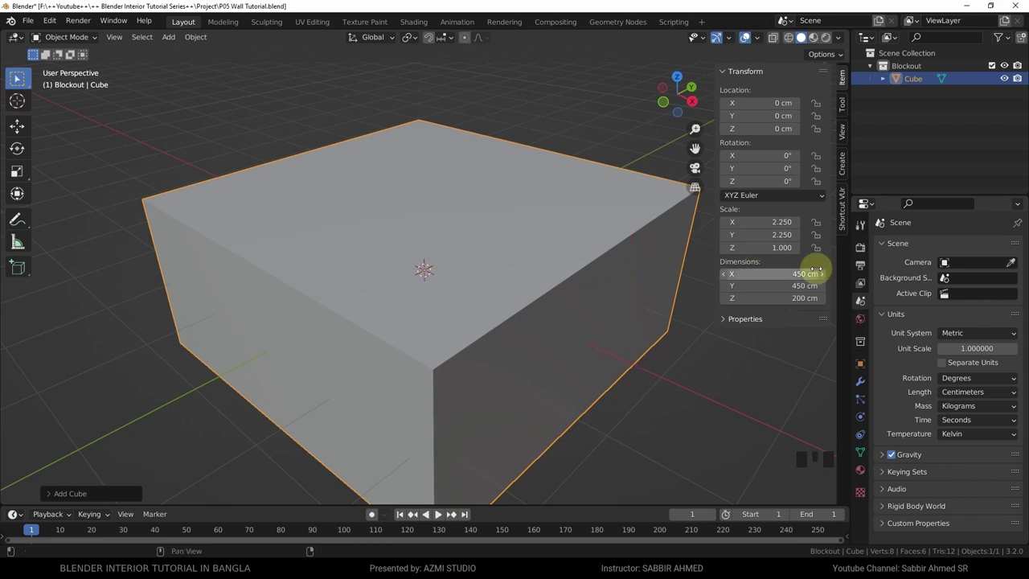
left_click(15, 76)
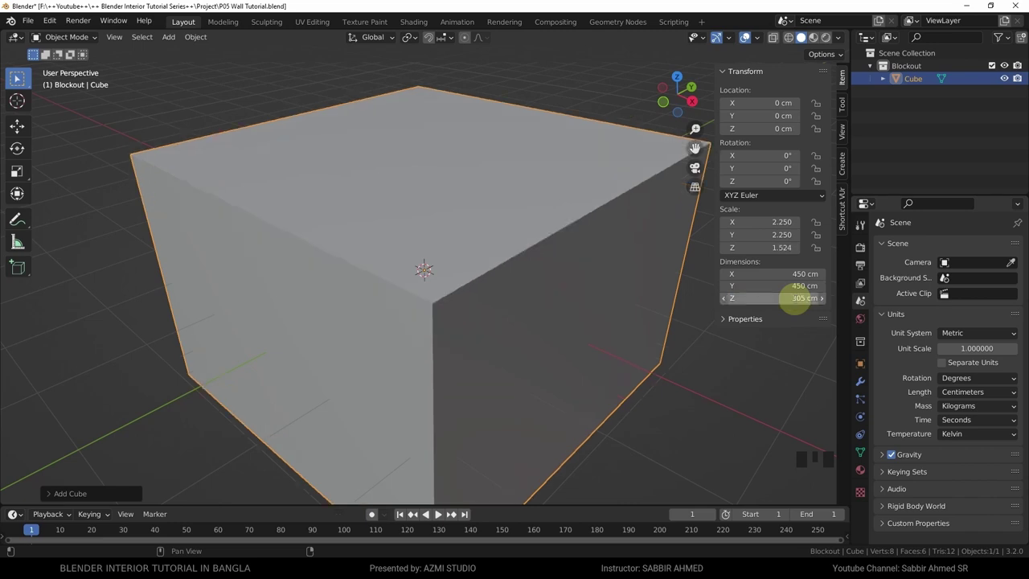
left_click(16, 77)
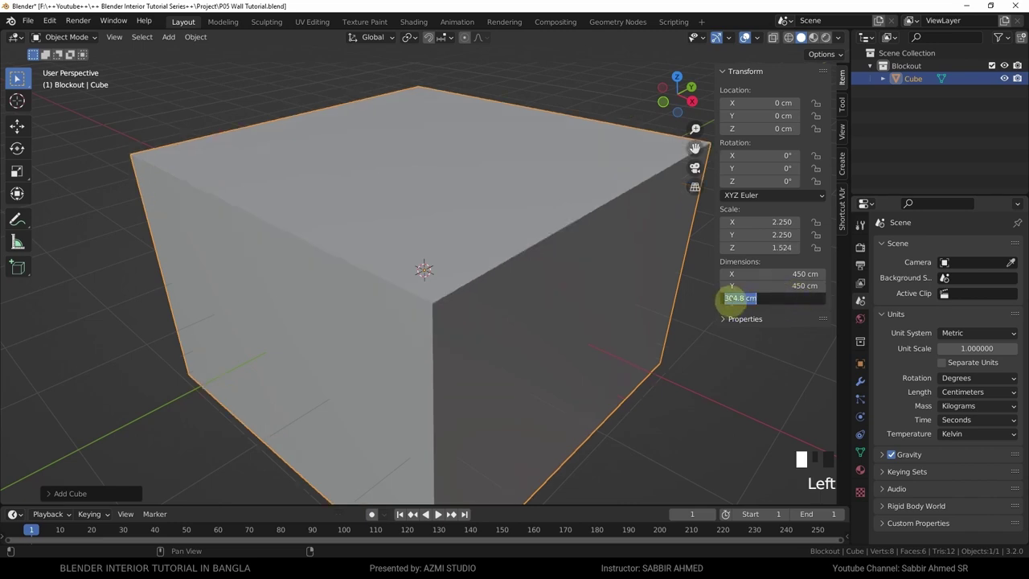
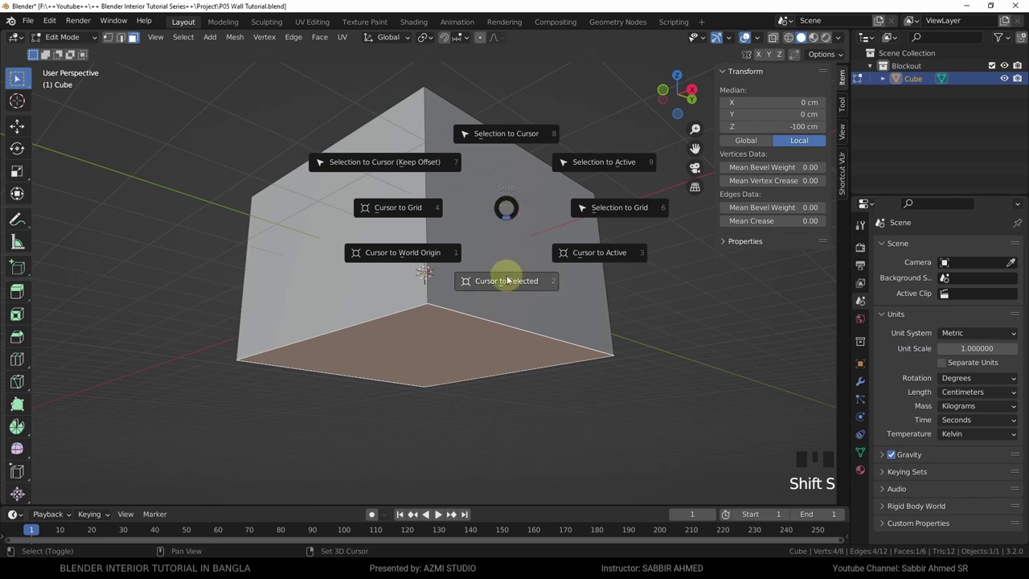
- Set the block's origin at its bottom face via the 3D cursor and return it to the world origin with Alt+G
key("Tab")
left_click_drag(15, 76, 16, 77)
left_click(15, 76)
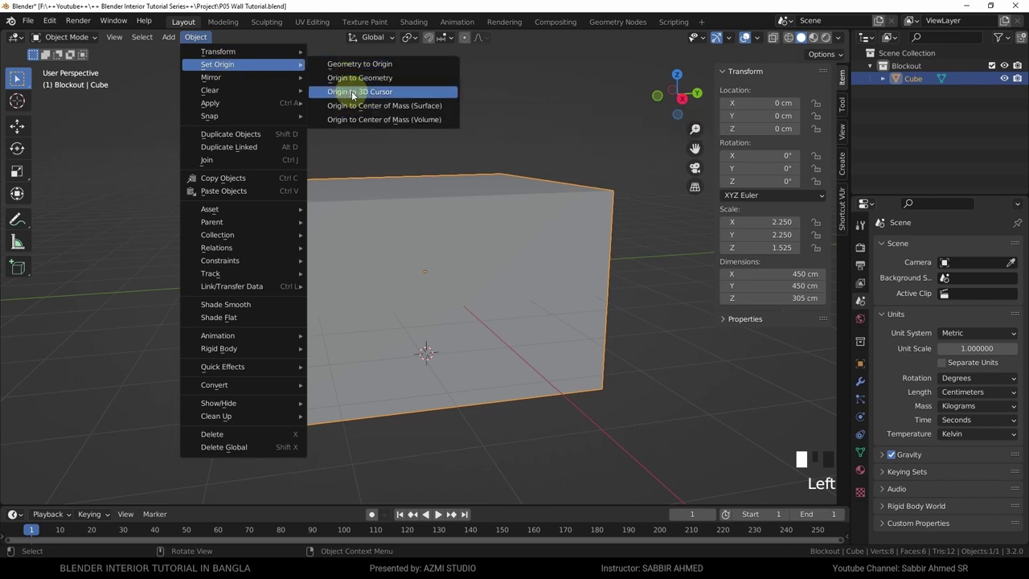
left_click(15, 76)
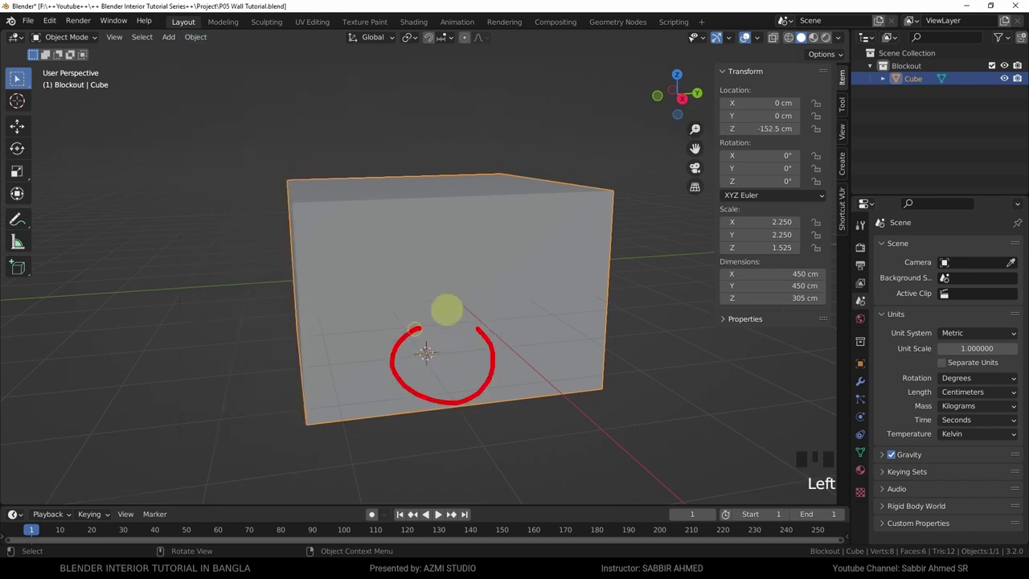
key("alt+g")
- Delete an upper corner vertex so the block becomes an open floor with two walls
middle_click(15, 77)
scroll("down", 3)
left_click_drag(15, 77, 15, 76)
scroll("up", 3)
middle_click(15, 76)
key("Tab")
left_click(16, 76)
key("x")
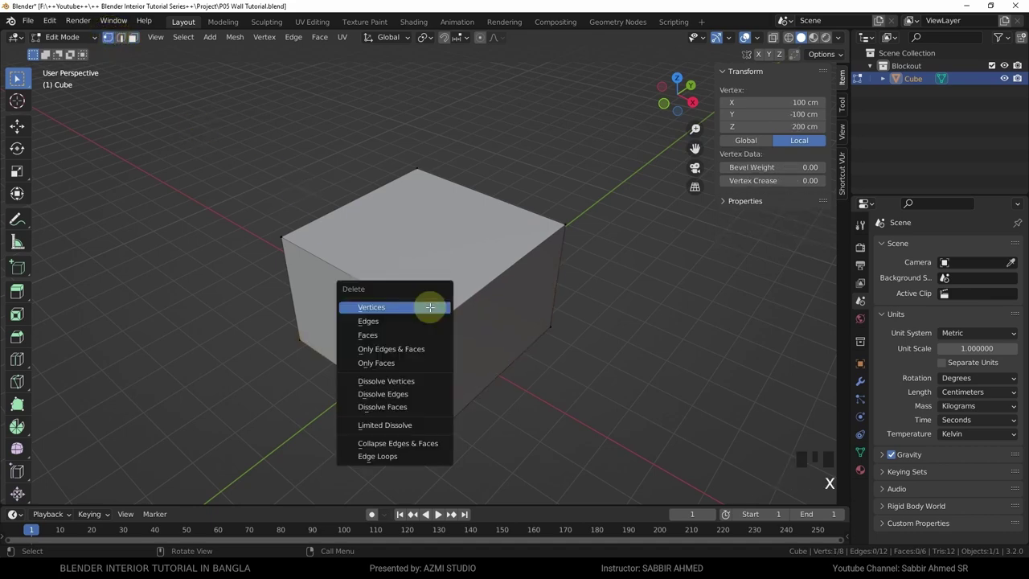
key("Tab")
left_click_drag(15, 77, 15, 76)
key("g")
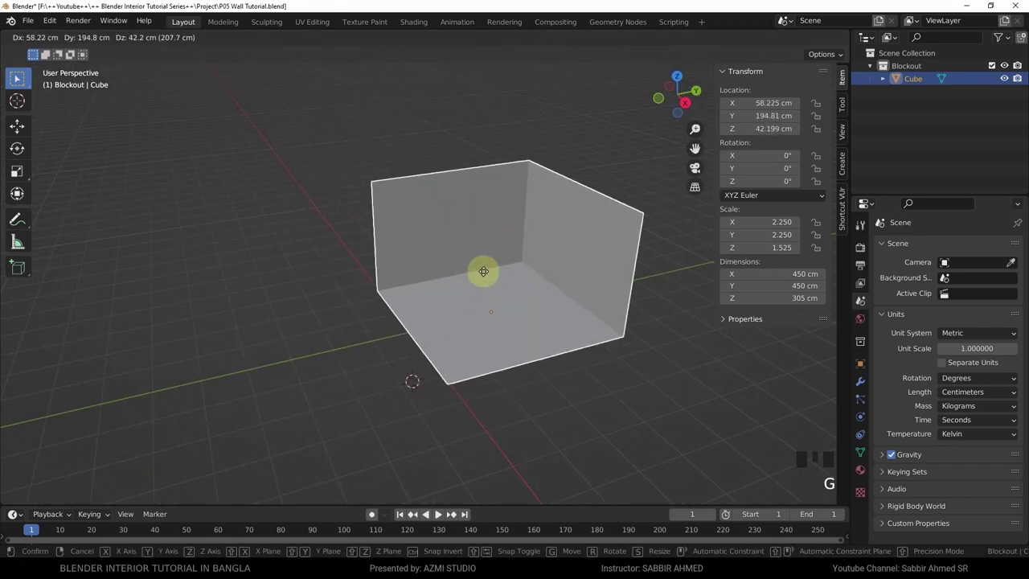
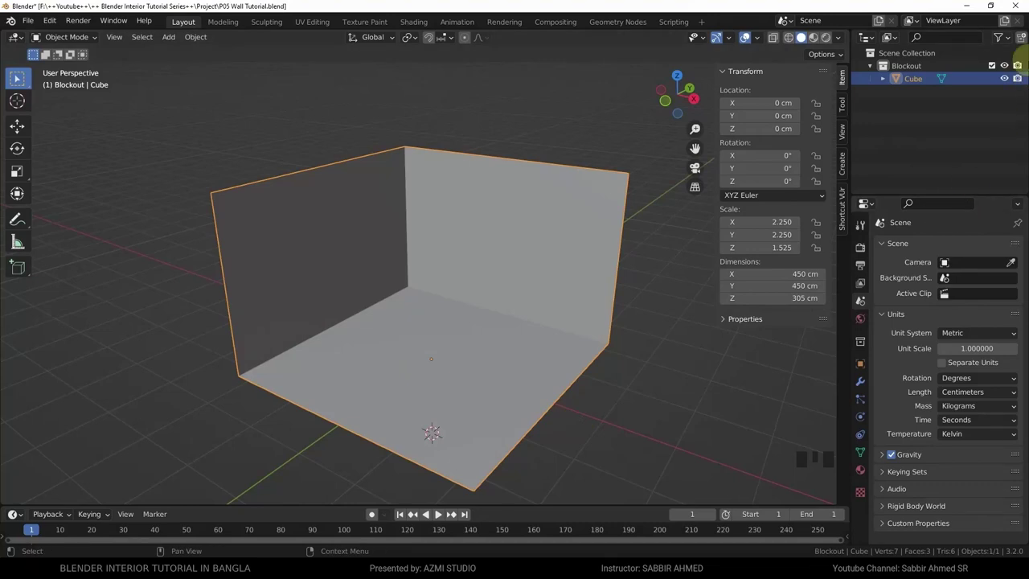
- Add a new collection in the Outliner and start renaming it Floor
left_click(15, 77)
left_click(15, 77)
- Confirm the Floor collection name, duplicate the shell as Cube.001 into it and hide Blockout
key("o")
left_click(15, 77)
key("g")
middle_click(15, 77)
key("shift+d")
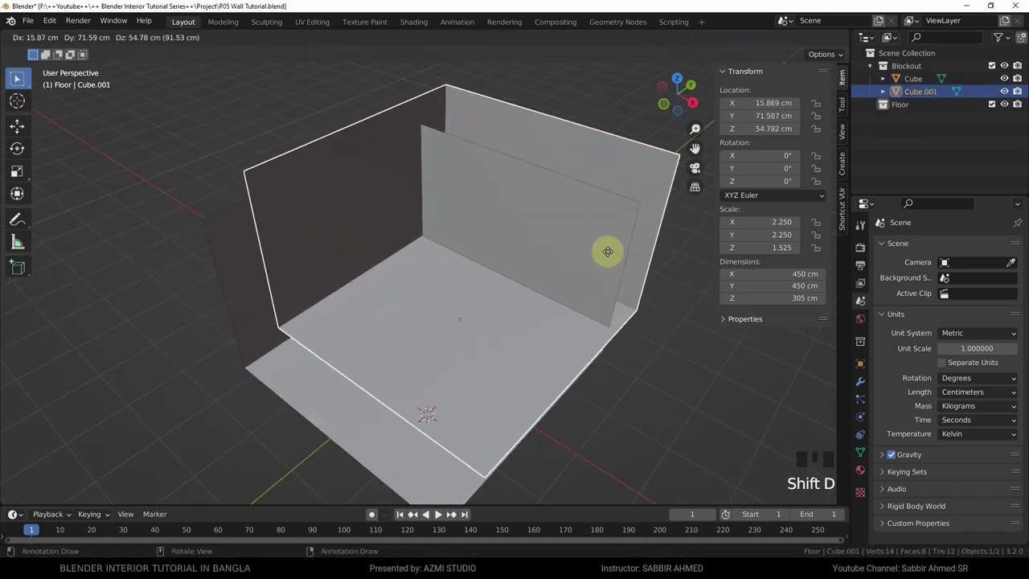
left_click(15, 76)
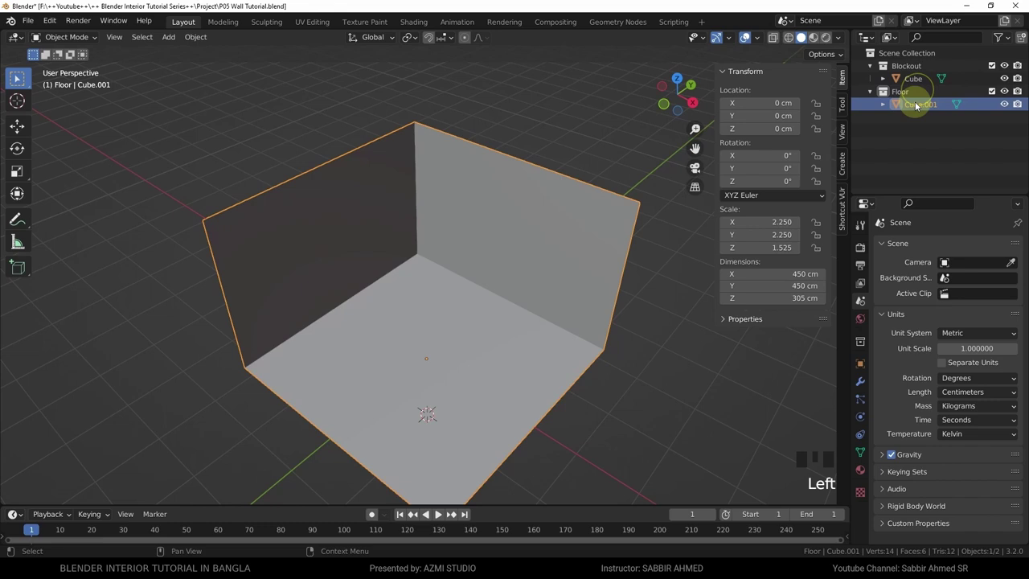
left_click(15, 76)
left_click(15, 76)
left_click(15, 76)
- Delete the two wall faces of Cube.001, leaving only the flat floor face
middle_click(15, 77)
key("Tab")
left_click(15, 76)
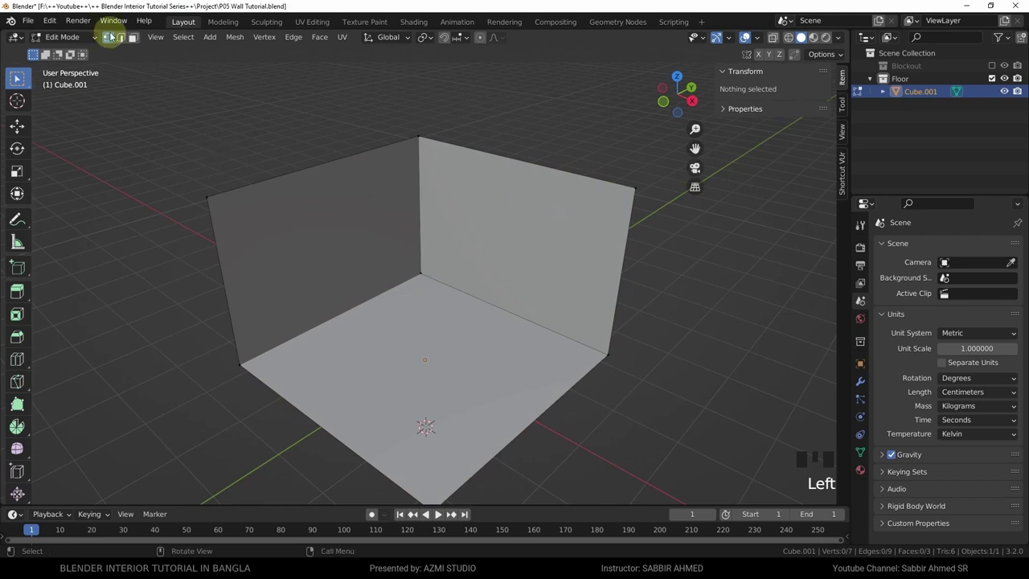
left_click(15, 76)
left_click(15, 76)
key("x")
key("Tab")
left_click_drag(15, 76, 16, 76)
key("shift+a")
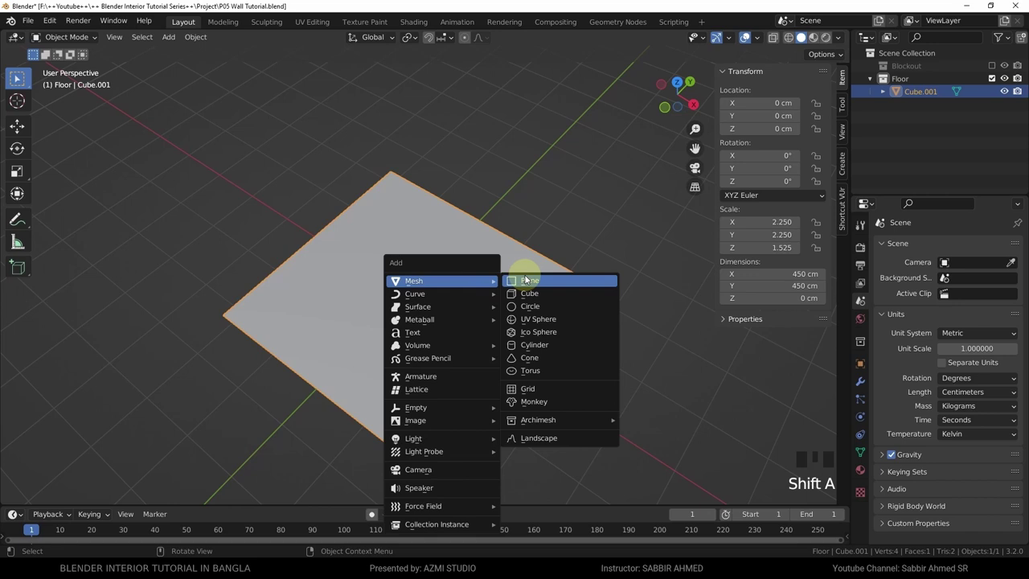
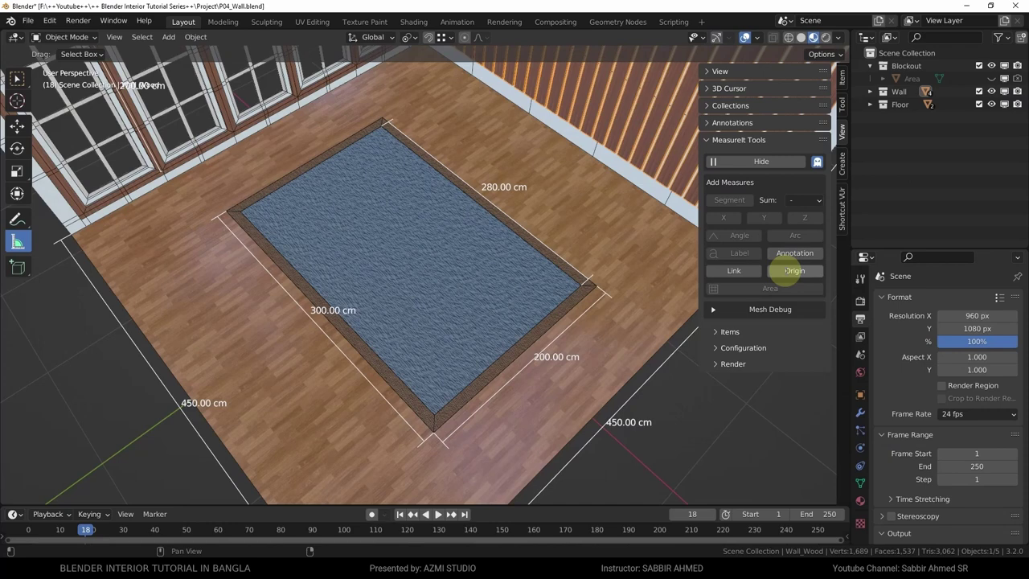
- Move the rug plane back to the origin and apply its scale with Ctrl+A
key("KP_0")
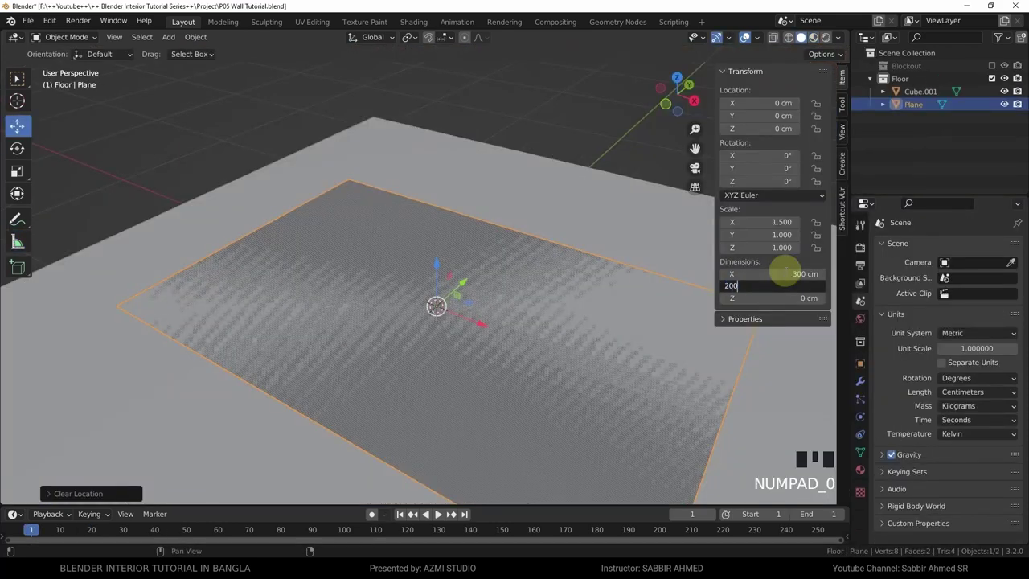
scroll("down", 3)
key("Tab")
middle_click(18, 78)
key("Tab")
key("ctrl+a")
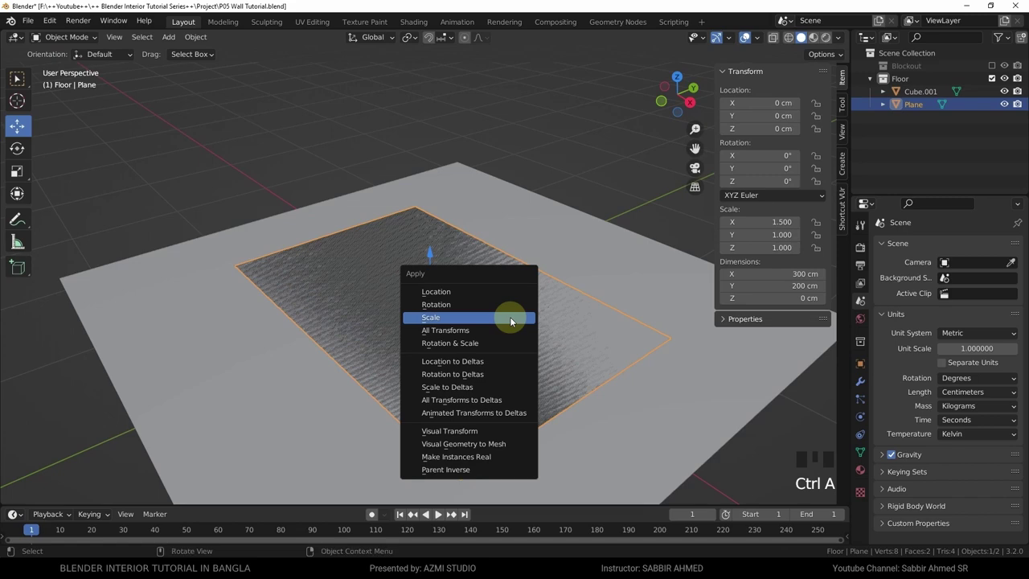
key("Tab")
- Extrude the rug plane upward into a slab with its top at 1 cm
middle_click(17, 78)
scroll("up", 3)
left_click_drag(17, 78, 18, 78)
key("e")
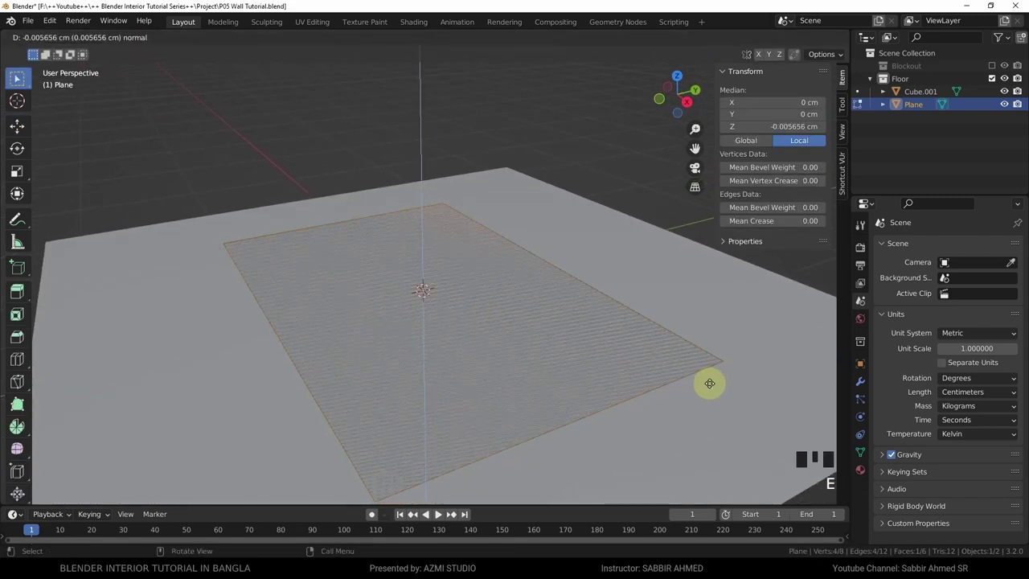
middle_click(15, 76)
scroll("up", 3)
middle_click(16, 76)
scroll("up", 3)
middle_click(15, 77)
scroll("up", 3)
key("g")
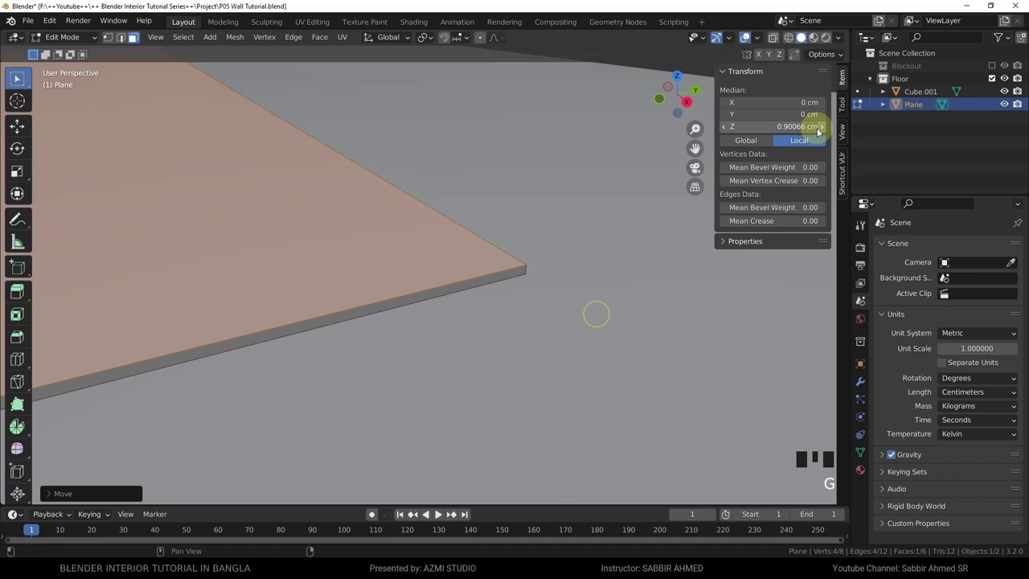
left_click(15, 76)
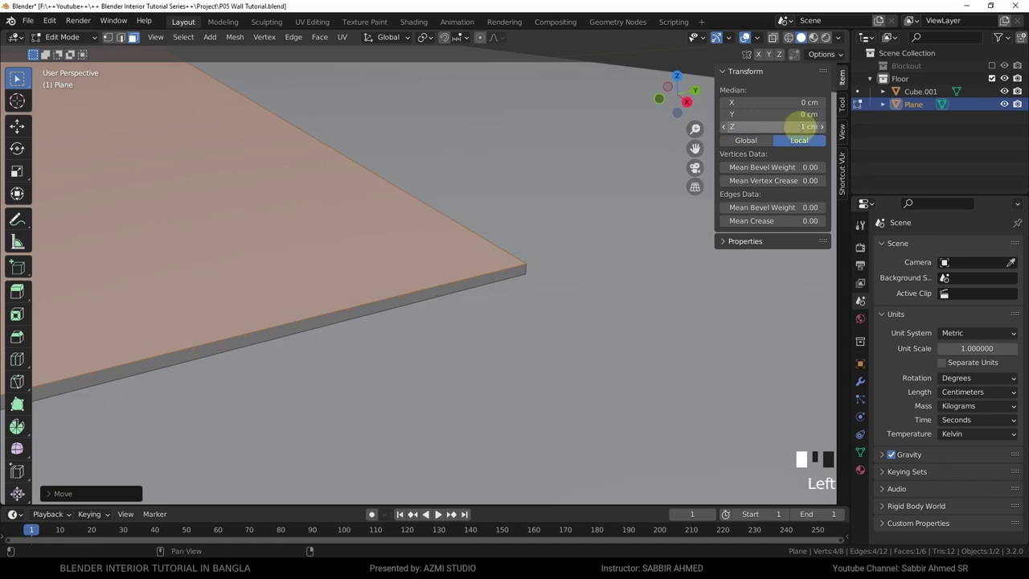
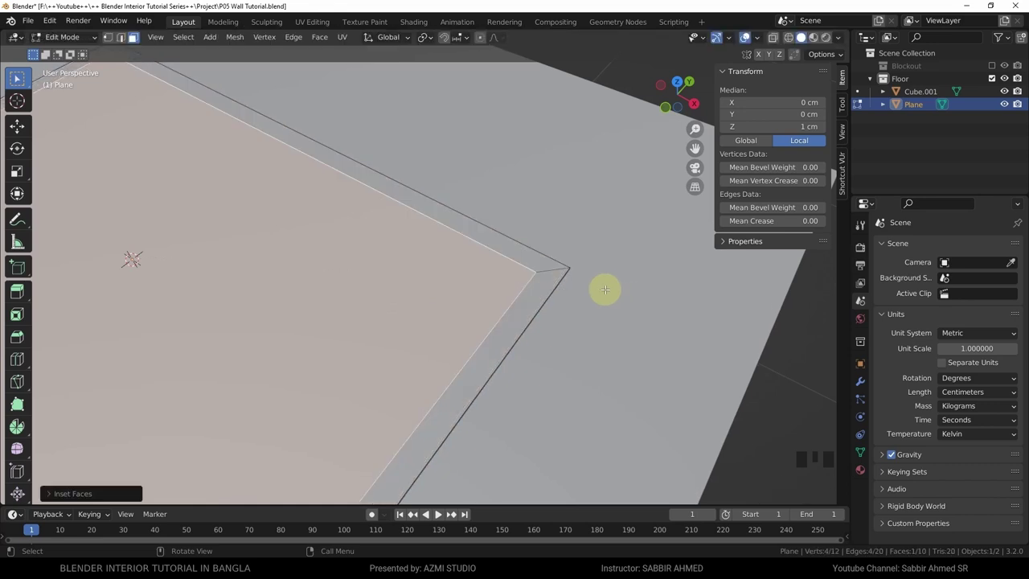
- Extrude the rug's inset inner panel slightly down below the border rim
scroll("down", 3)
middle_click(15, 76)
scroll("up", 3)
middle_click(15, 77)
scroll("up", 3)
middle_click(15, 76)
key("e")
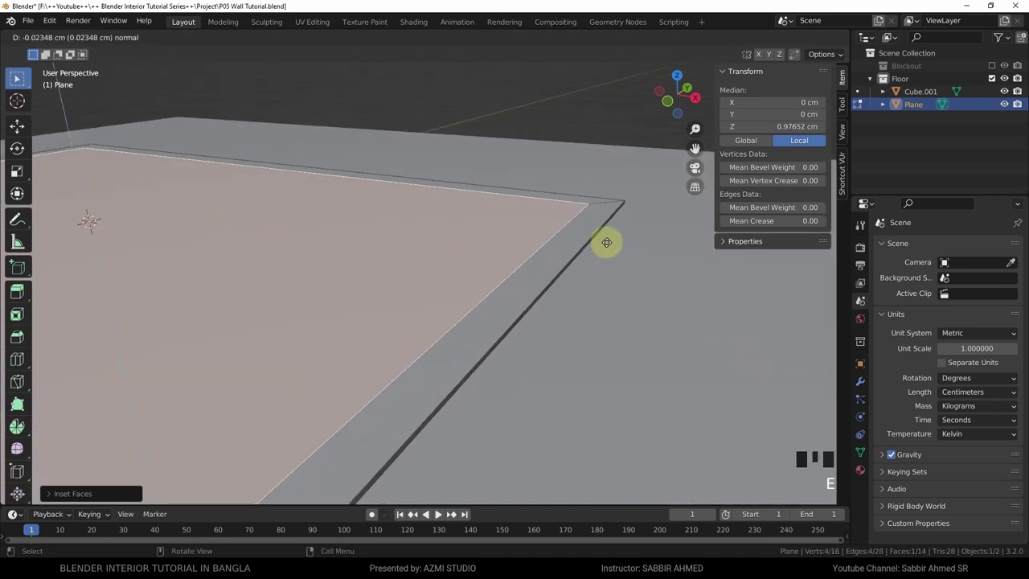
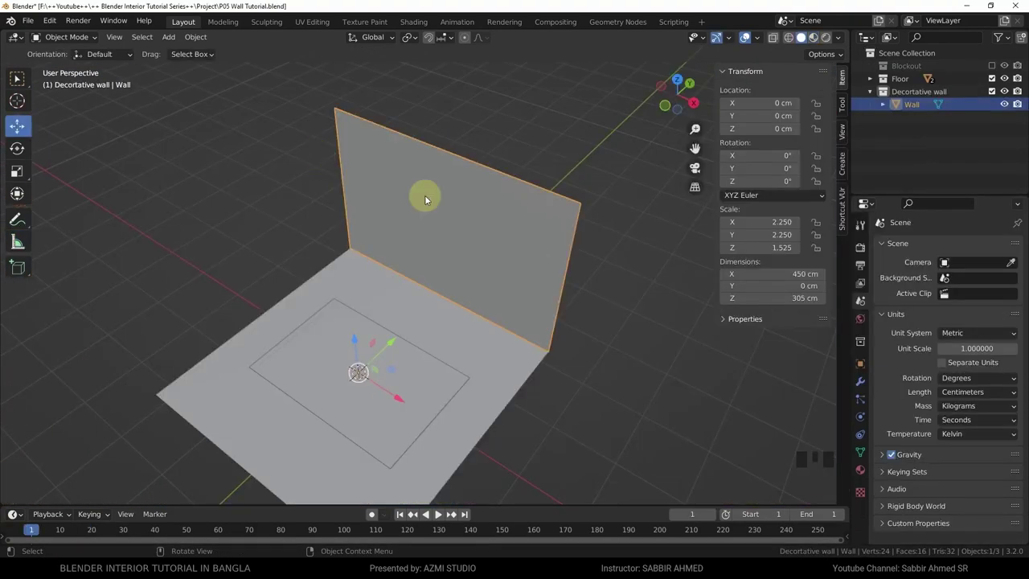
- Add a slat cube, shift it 100 cm back onto the wall and slide it to the wall's left end
key("shift+a")
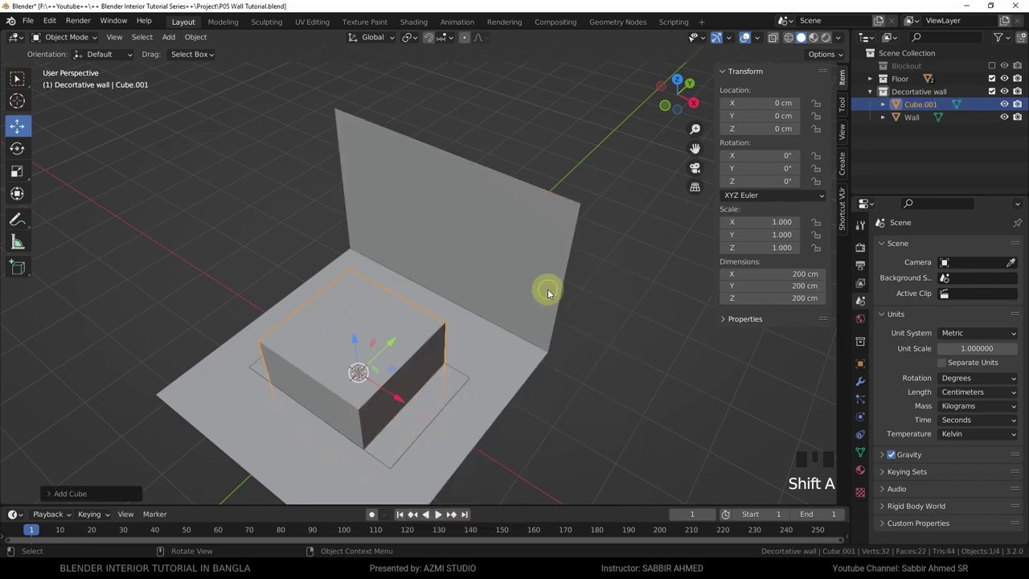
key("KP_1")
key("g")
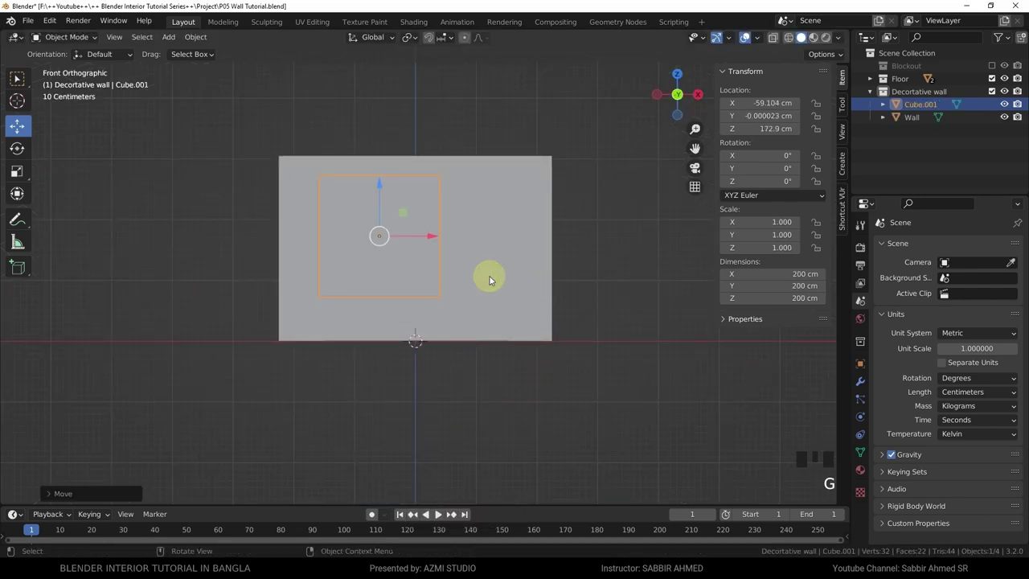
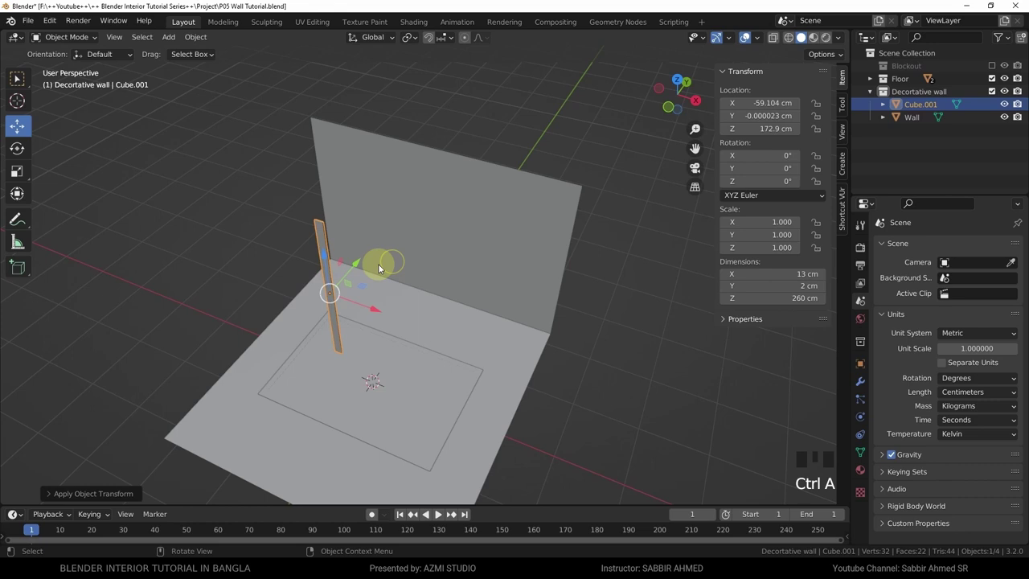
left_click(358, 266)
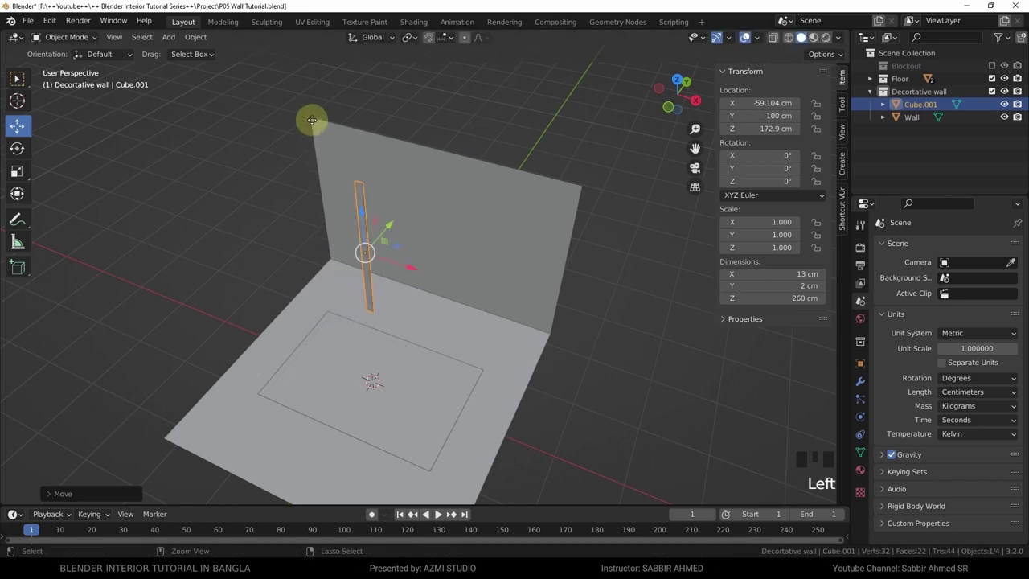
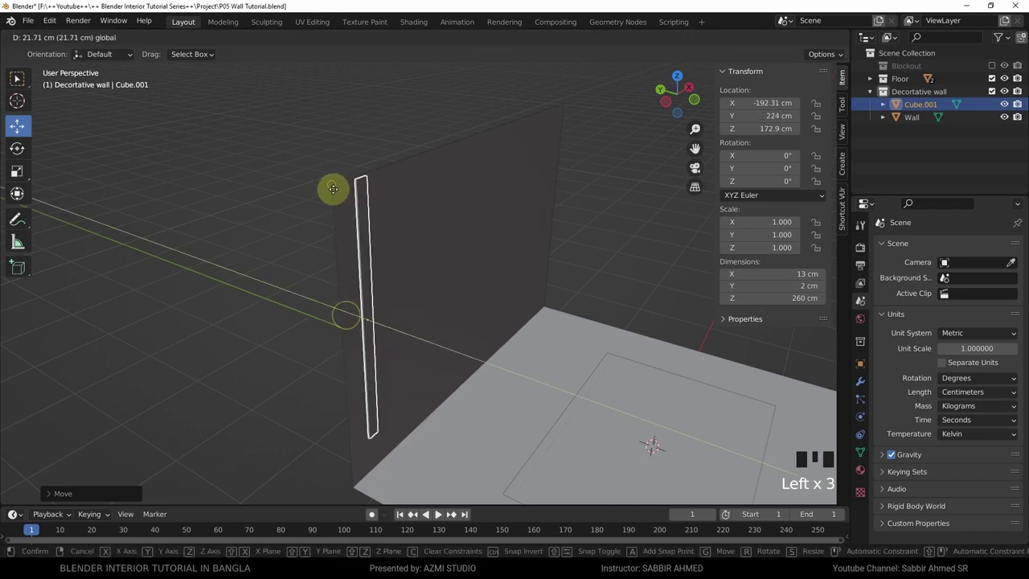
left_click_drag(431, 231, 419, 236)
- In front ortho view, lower the slat to a height within the wall
scroll("up", 3)
key("KP_1")
scroll("down", 3)
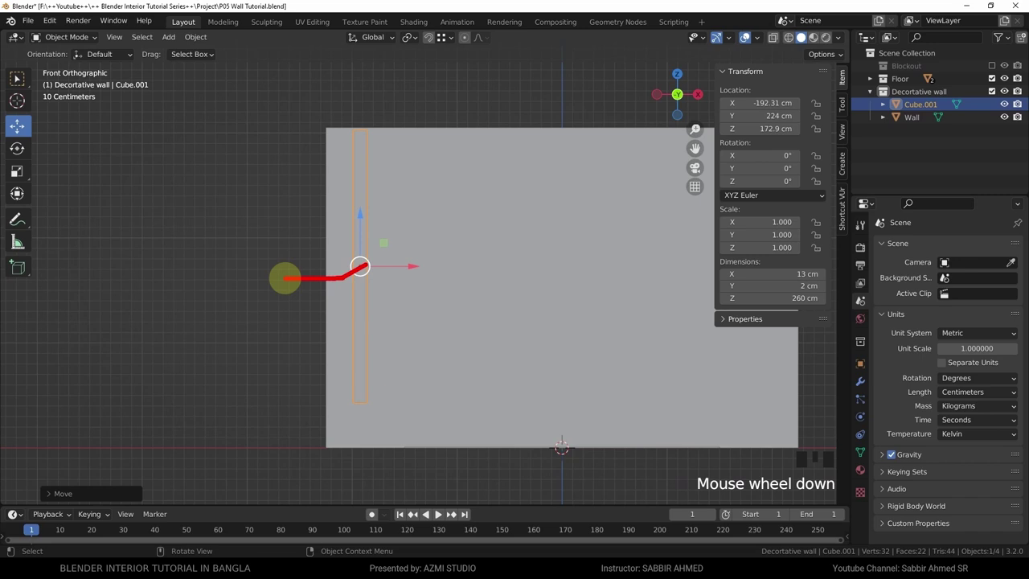
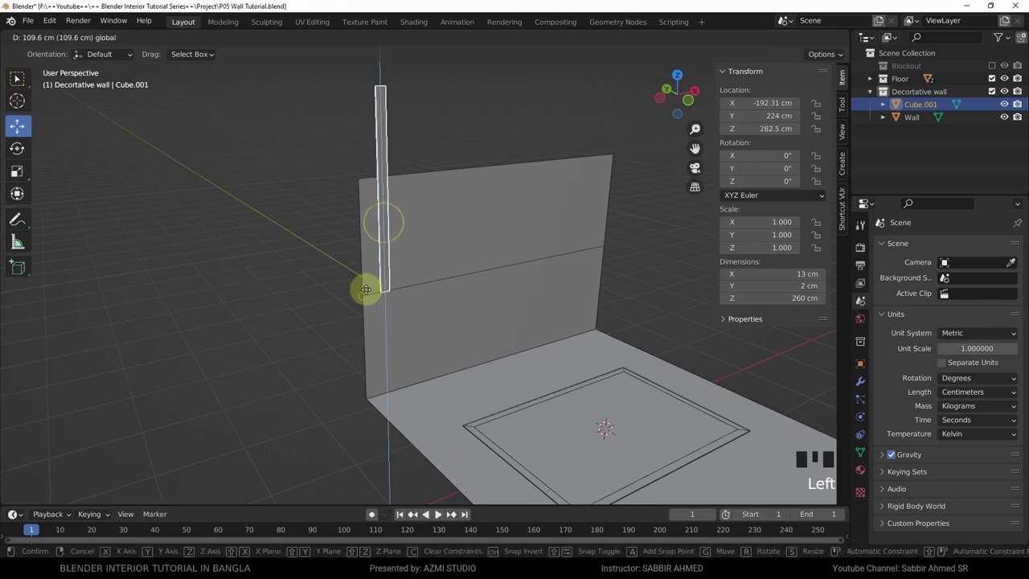
left_click_drag(445, 40, 381, 145)
left_click(382, 145)
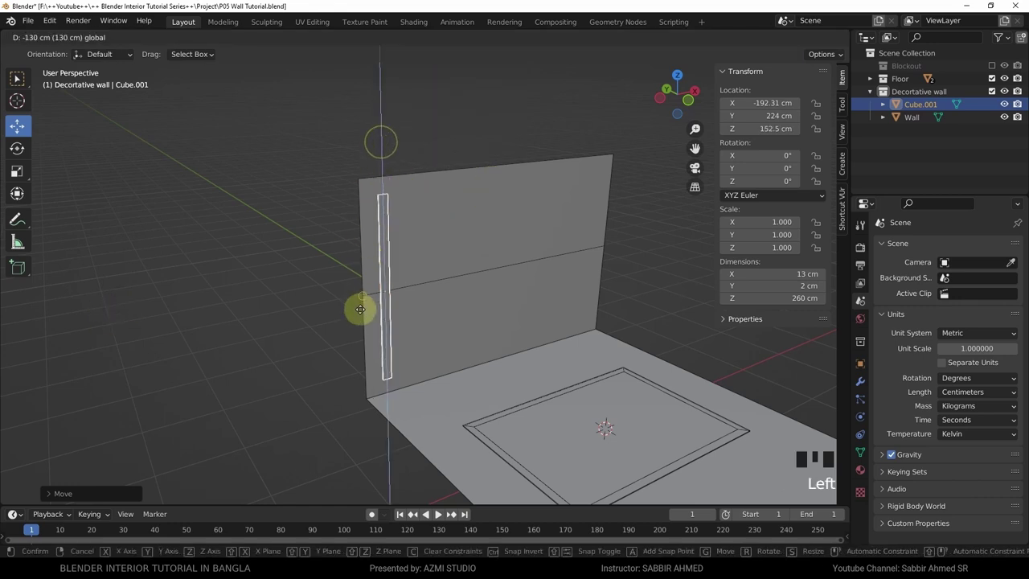
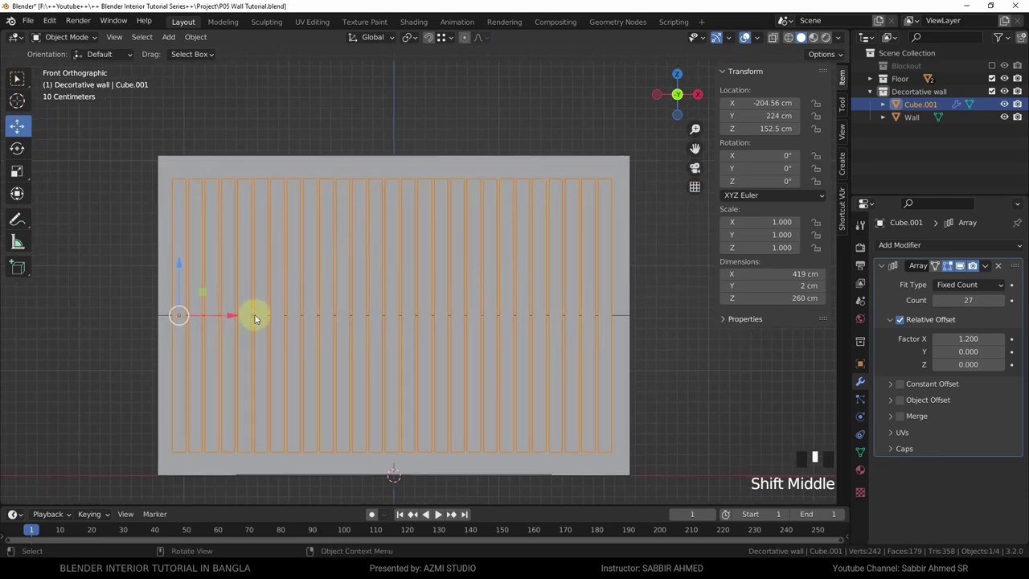
- Nudge the arrayed row of slats sideways along the back wall
left_click(232, 317)
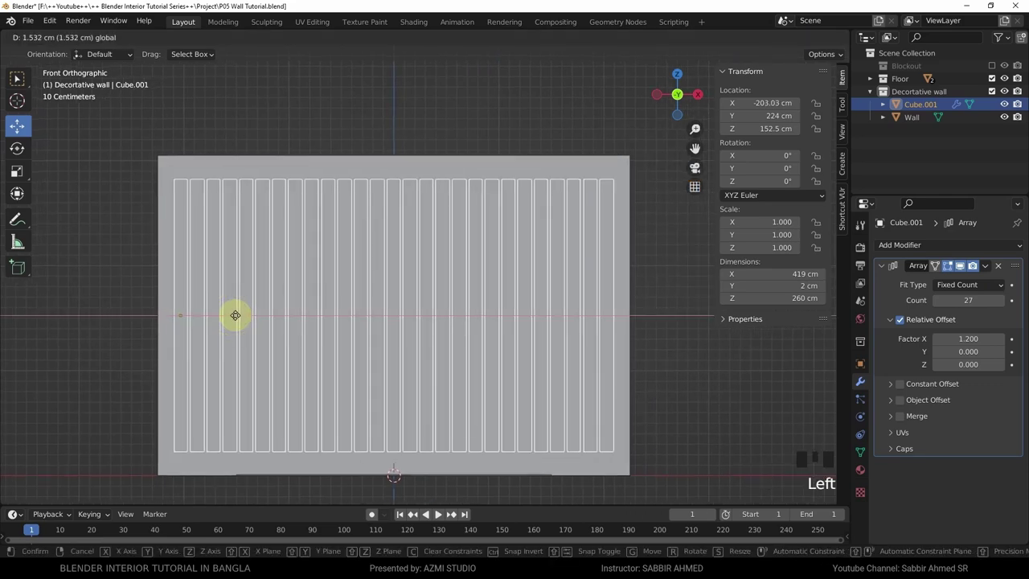
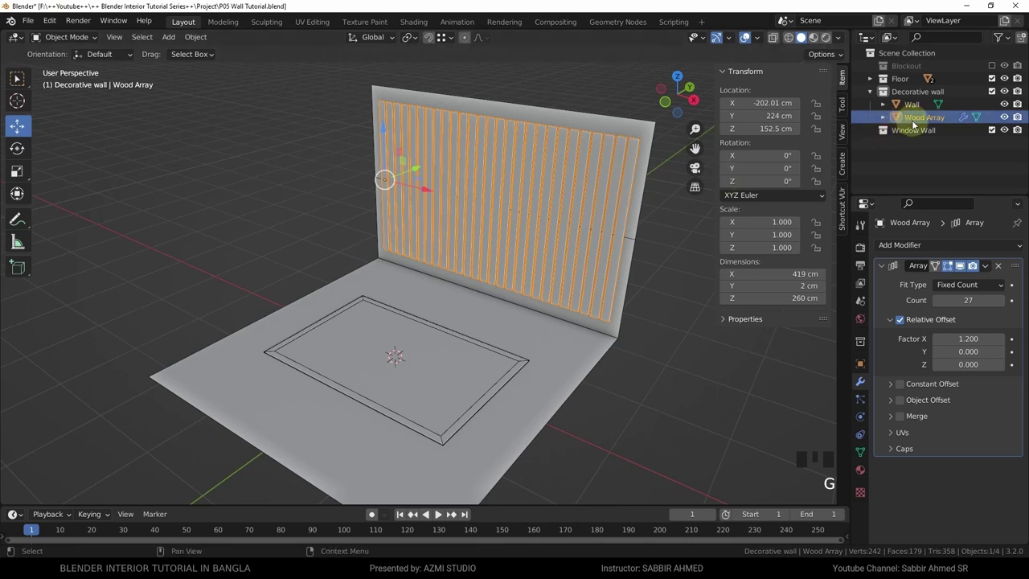
- Drag the duplicated room shell Cube.001 into Window Wall and hide Blockout again
left_click(920, 137)
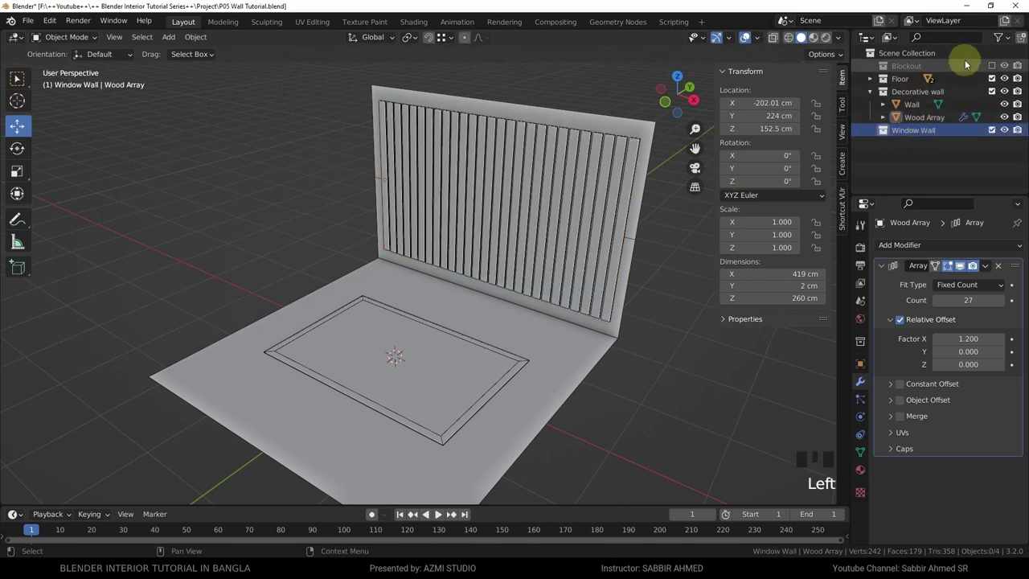
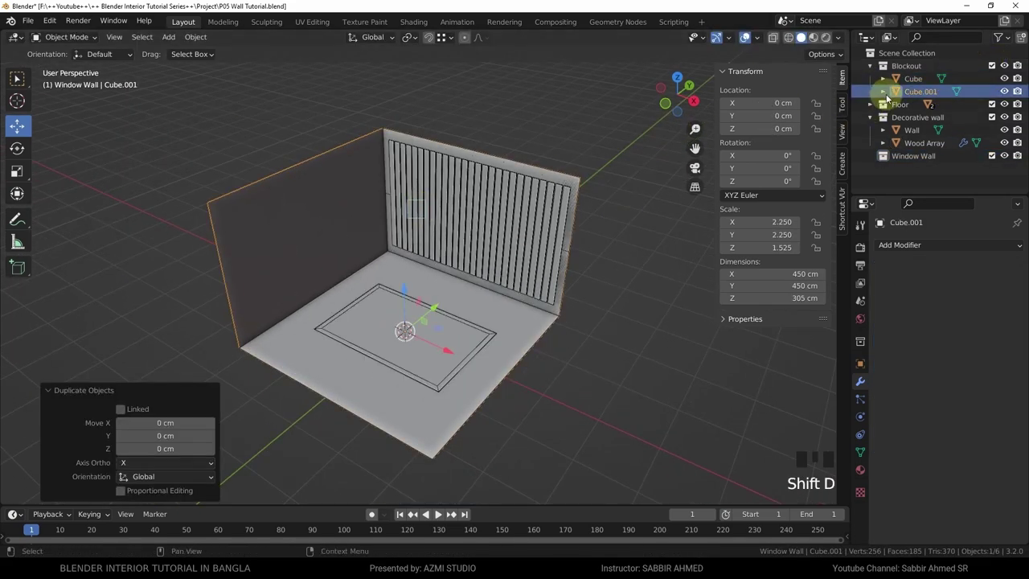
left_click(921, 94)
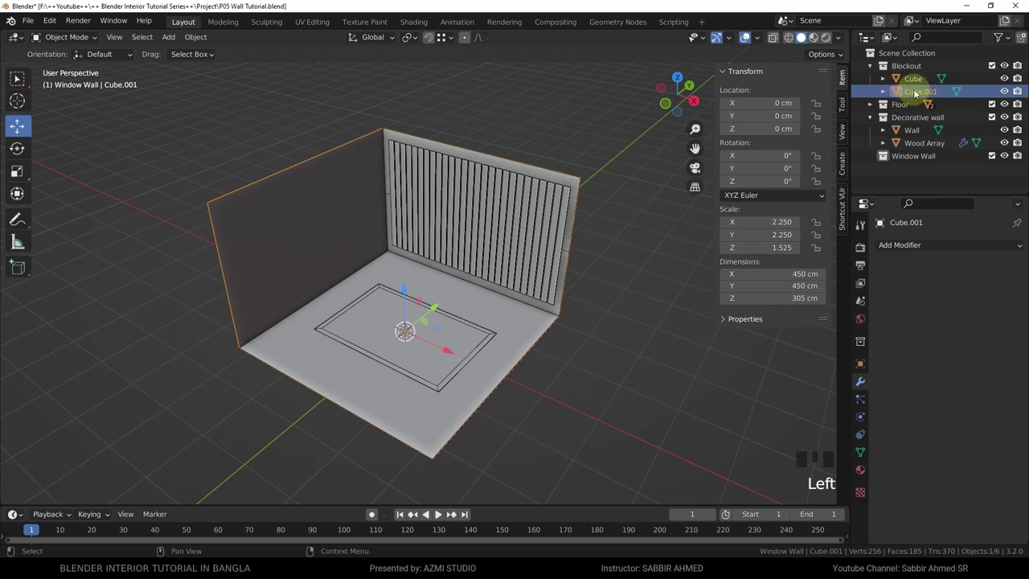
left_click(914, 93)
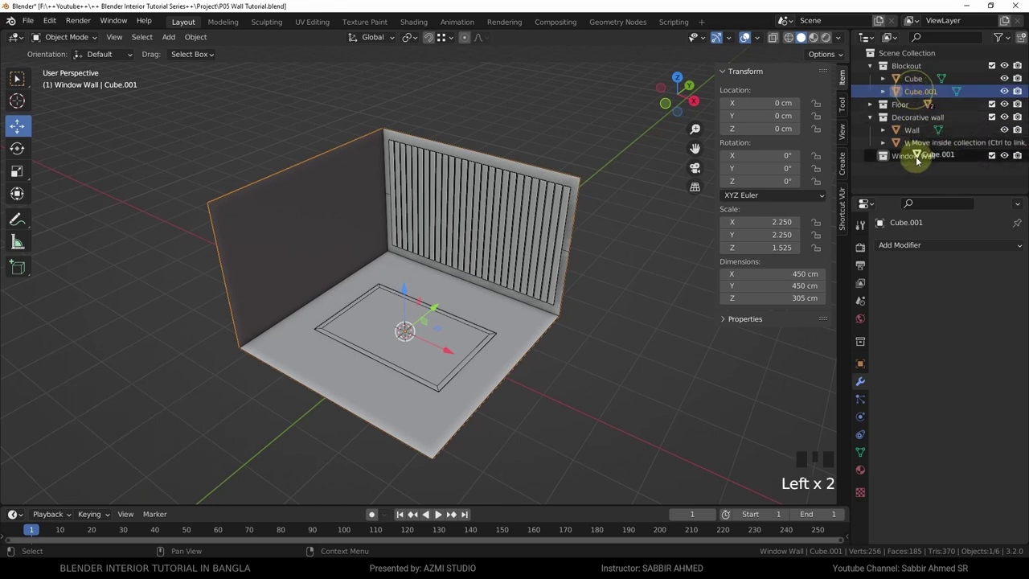
left_click(999, 71)
left_click(928, 142)
key("g")
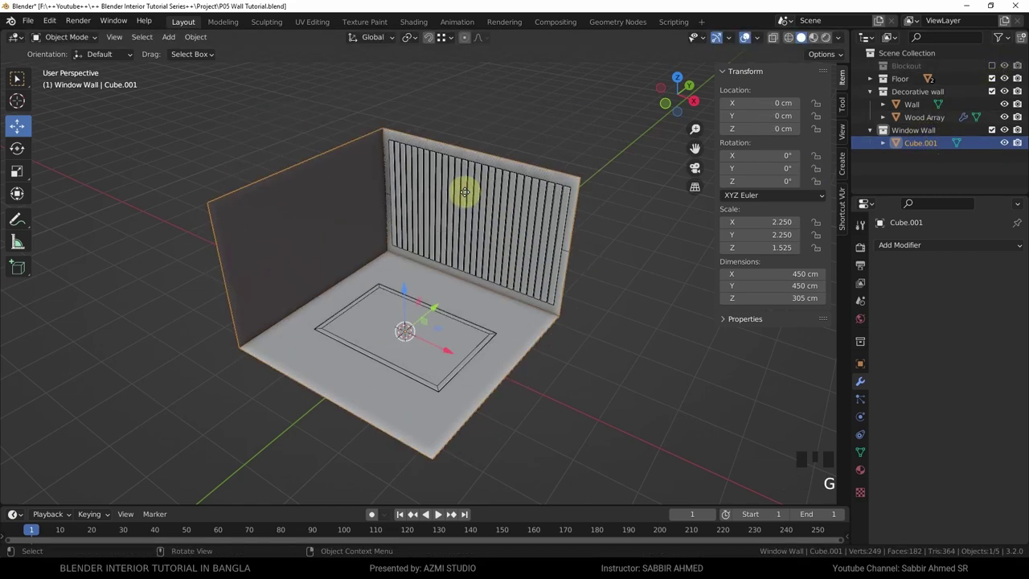
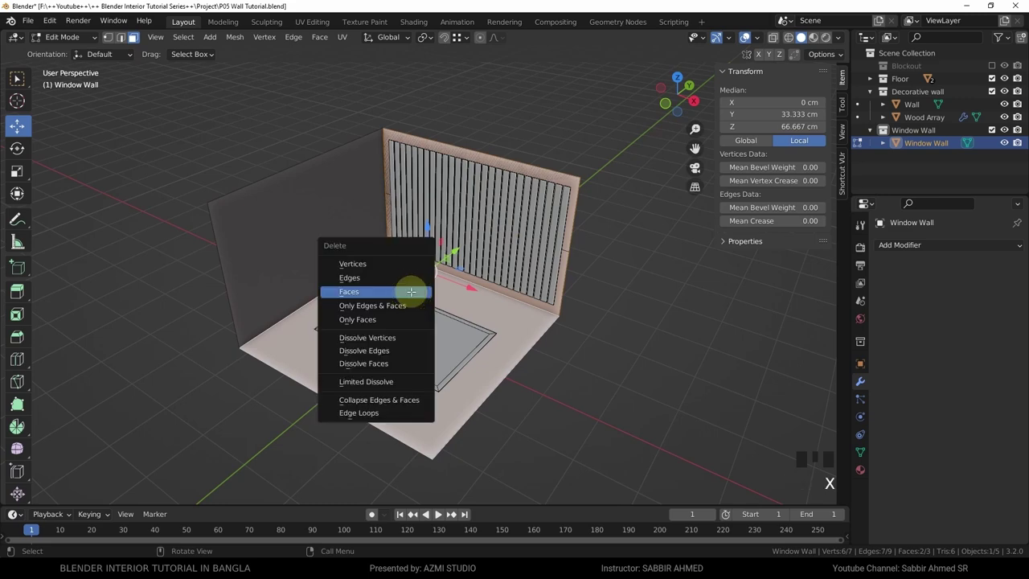
- Leave Edit Mode on the trimmed Window Wall, ready to reposition the left wall
key("Tab")
- Move the left wall into place and zoom in on the Window Wall
key("g")
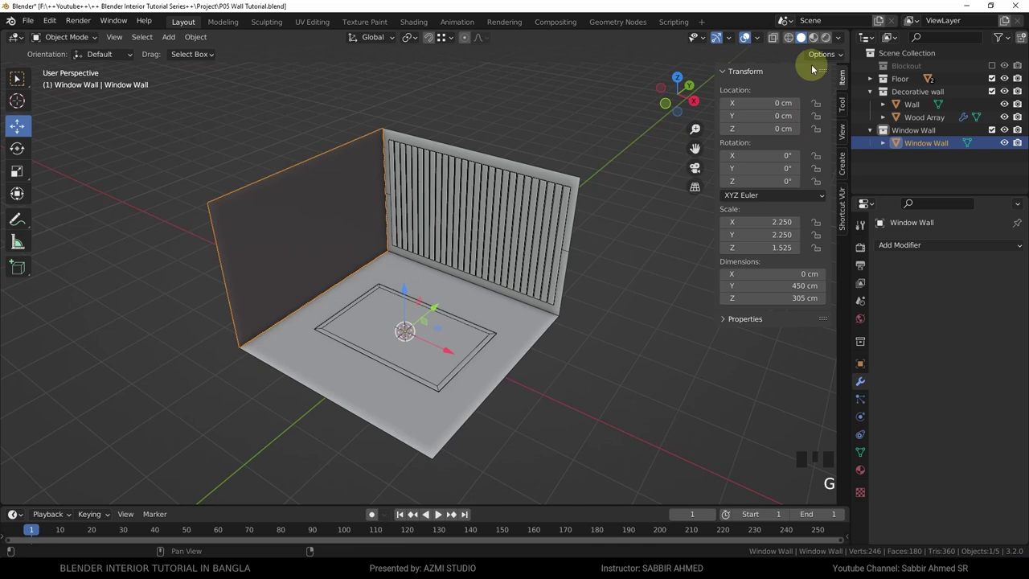
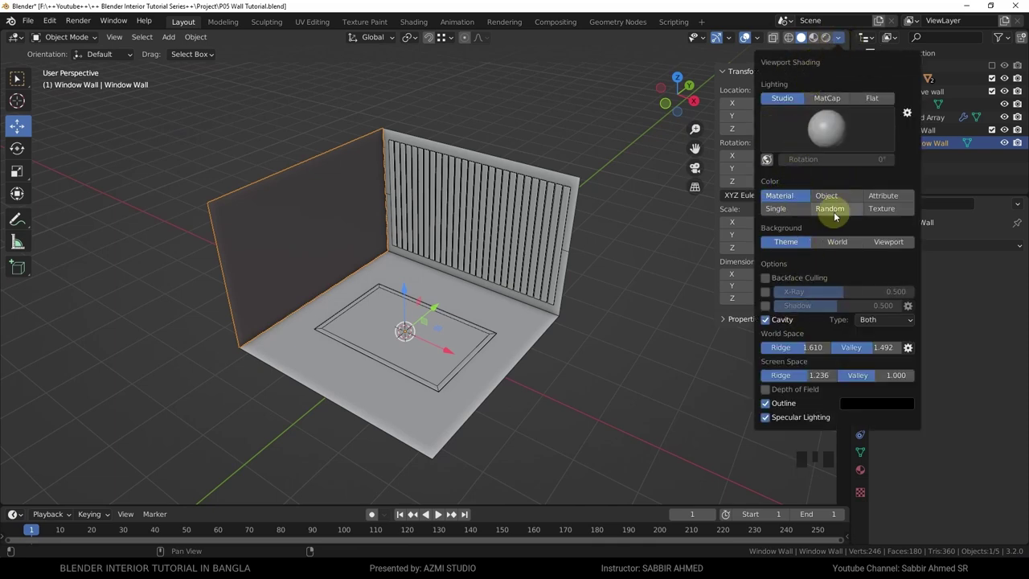
scroll("up", 3)
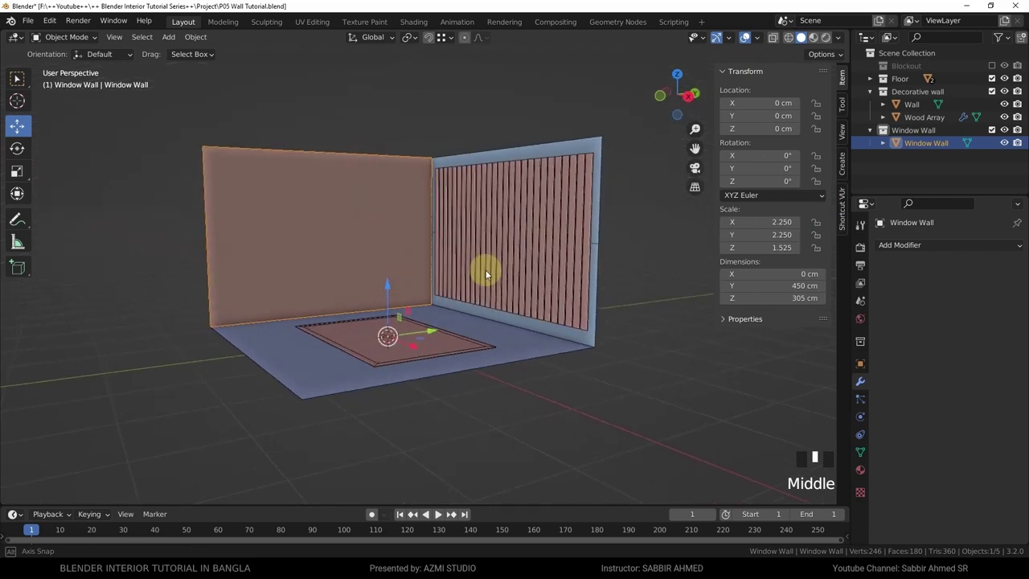
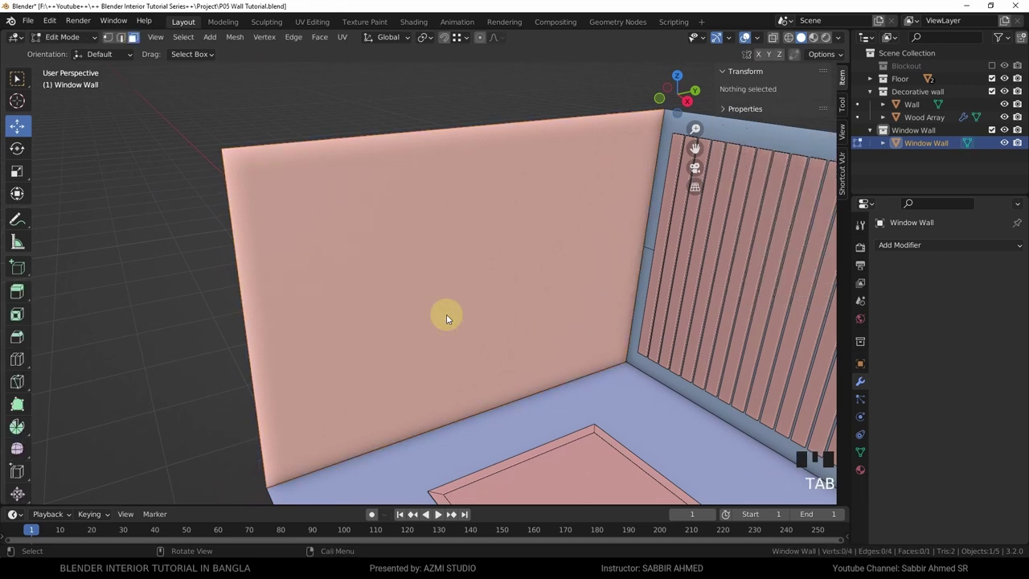
- Add a vertical loop cut across the Window Wall and slide it sideways into place
scroll("down", 3)
key("ctrl+r")
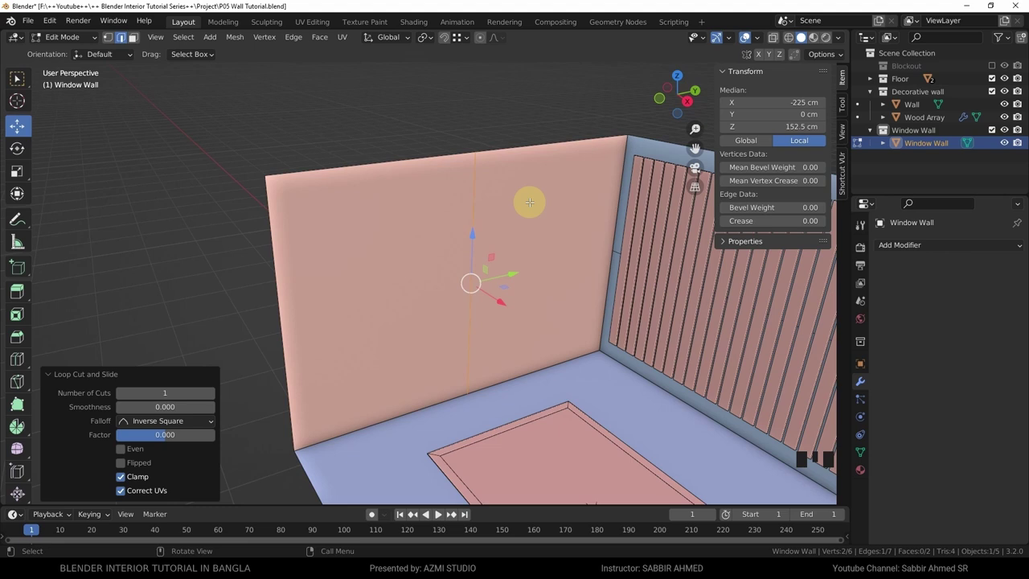
key("g")
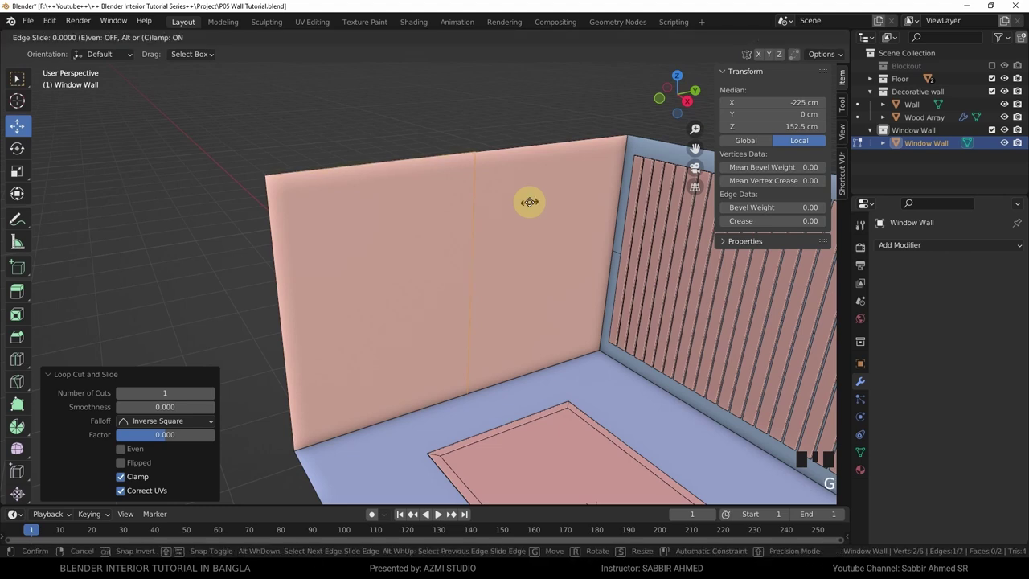
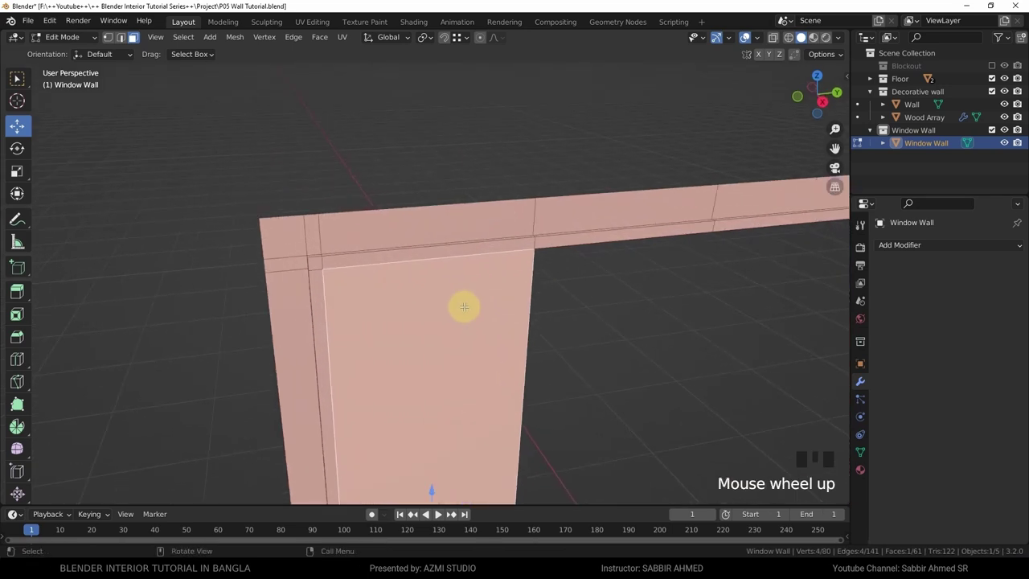
- Separate the selected window faces into their own object
key("p")
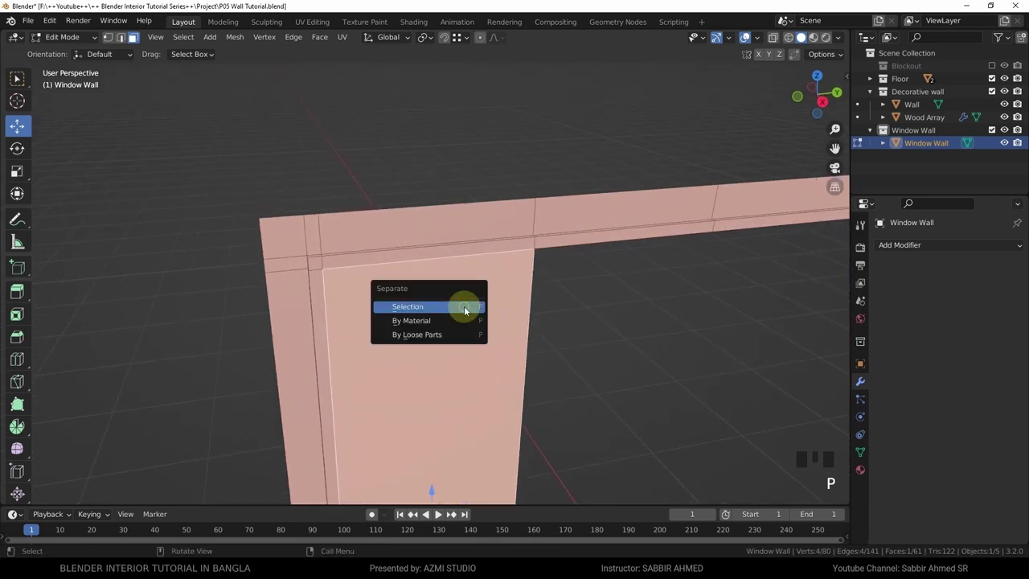
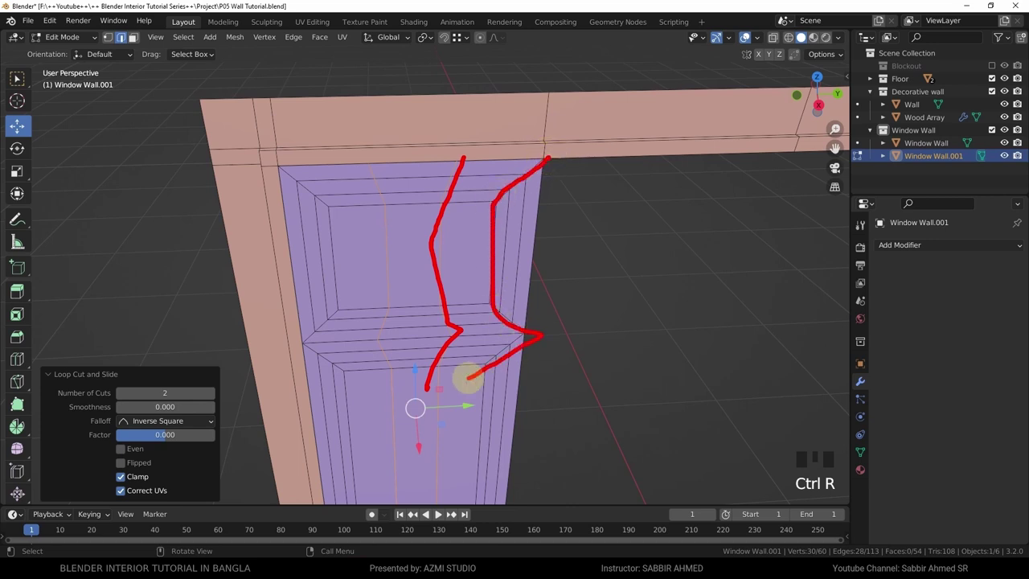
- Undo the last edit and start a new loop cut down the split-off panel
key("ctrl+z")
key("ctrl+r")
- Bevel the panel's vertical centre edge into a narrow strip about 2 cm wide
scroll("up", 3)
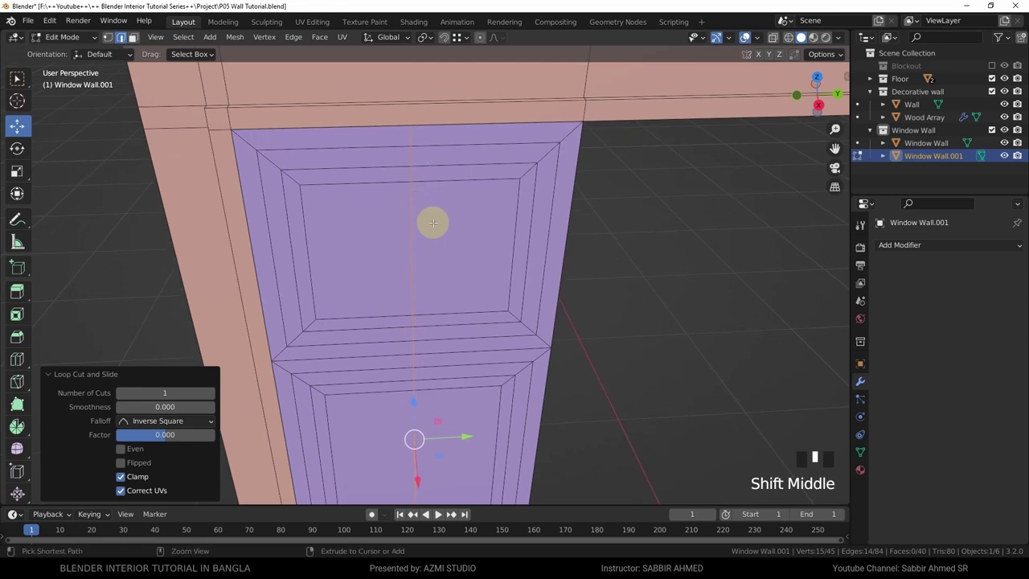
key("ctrl+b")
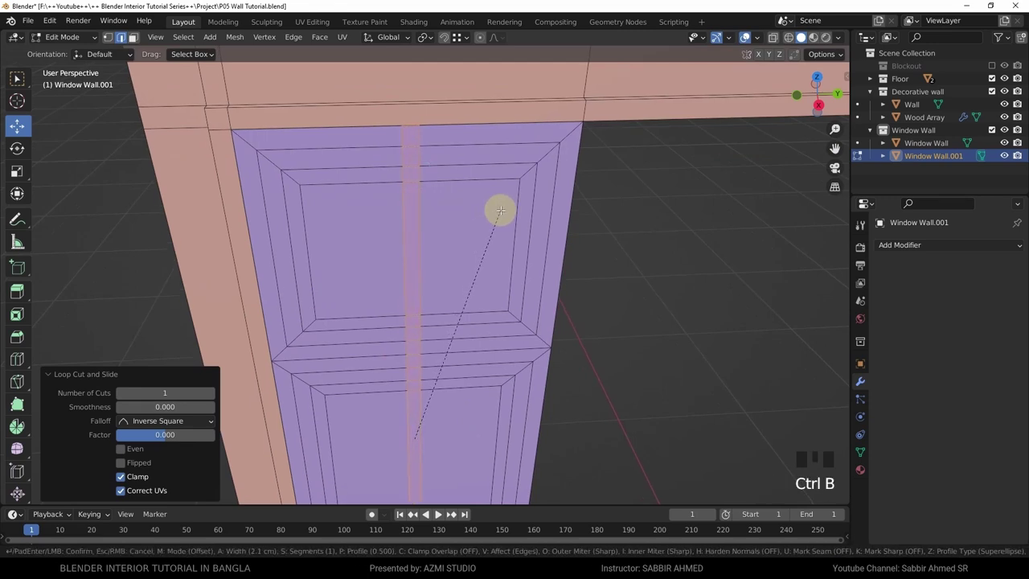
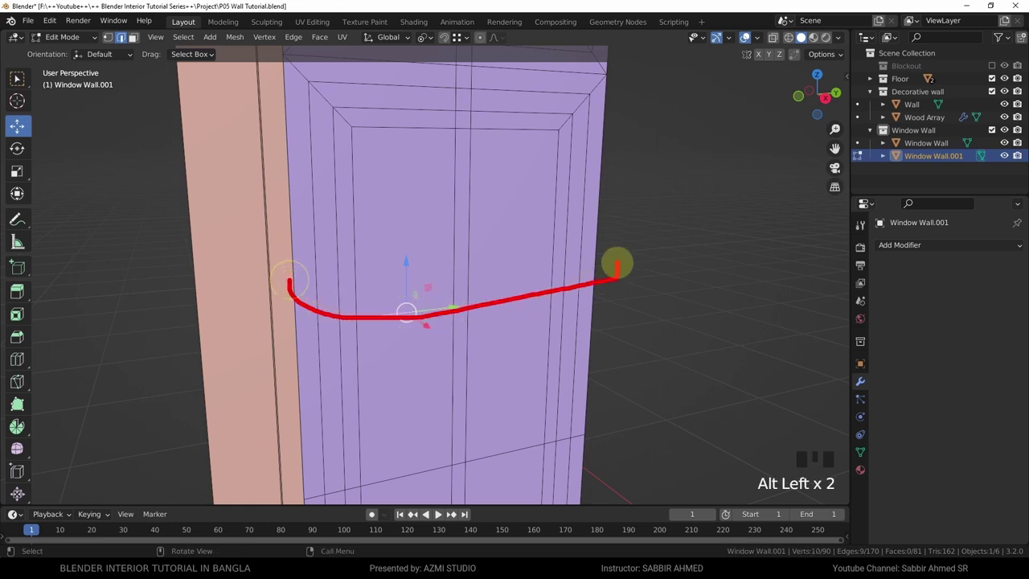
- Scale the selected horizontal edge loop along the vertical axis to flatten it
scroll("up", 3)
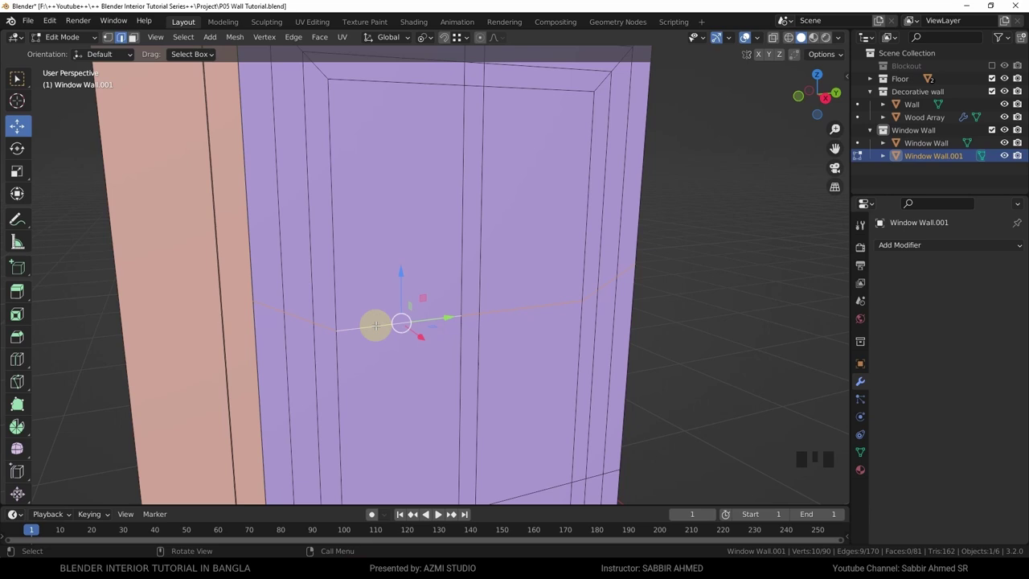
key("s")
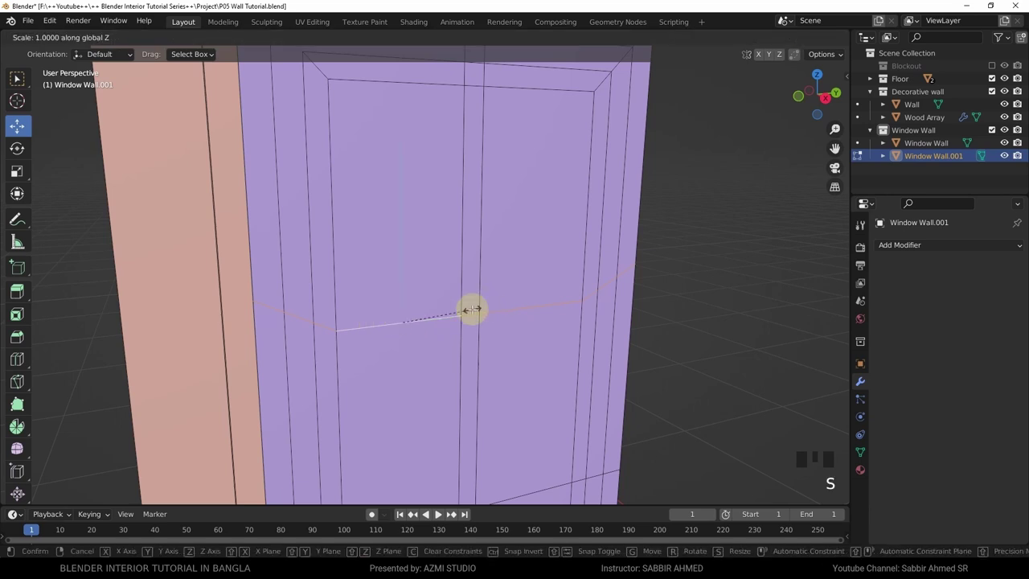
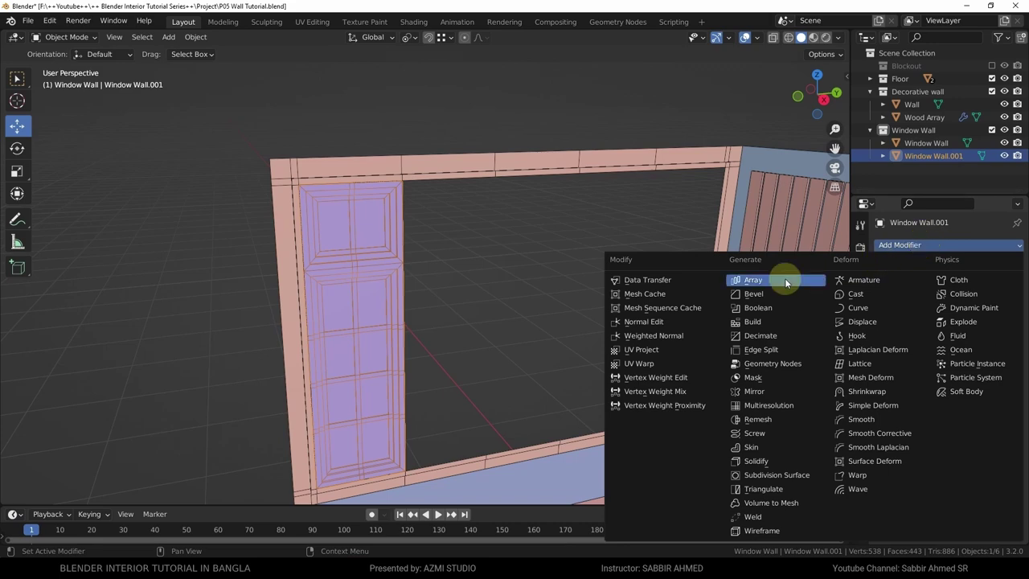
- Orbit the view to review the finished paned window back in Object Mode
left_click_drag(792, 286, 637, 305)
- Zoom out from the finished Window Wall.001 panel beside the opening
scroll("down", 3)
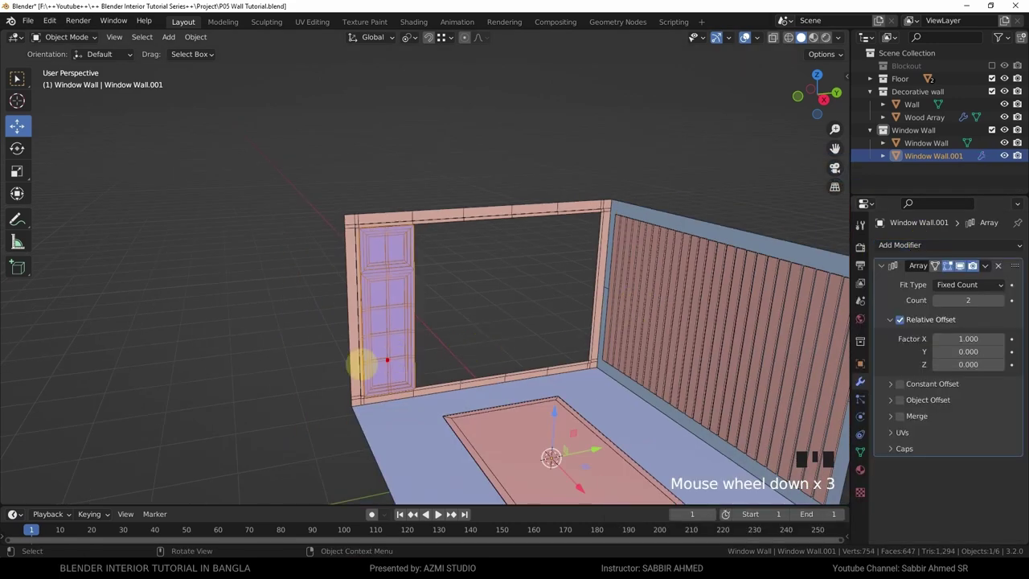
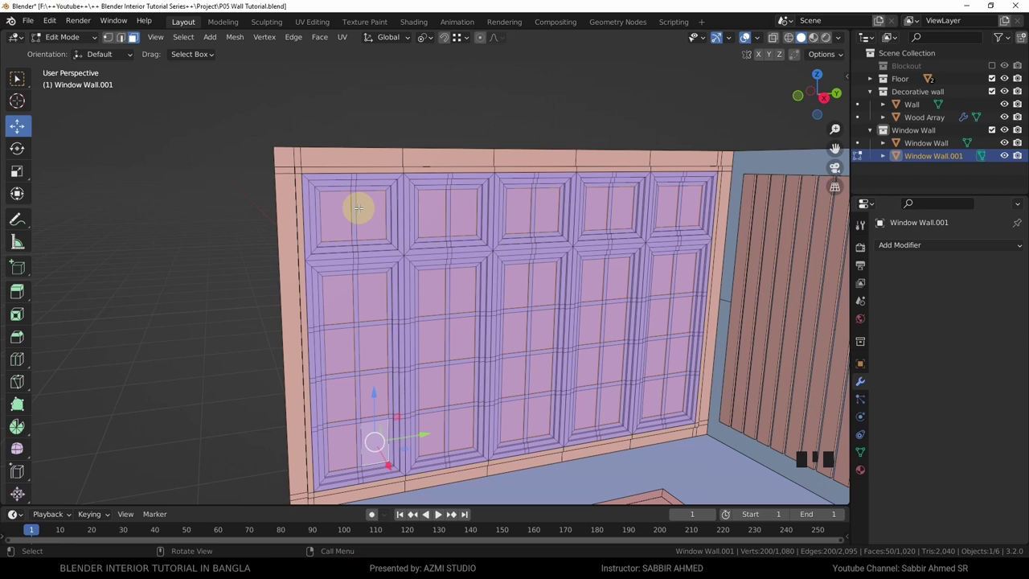
- Separate the selected window panels into their own object
key("p")
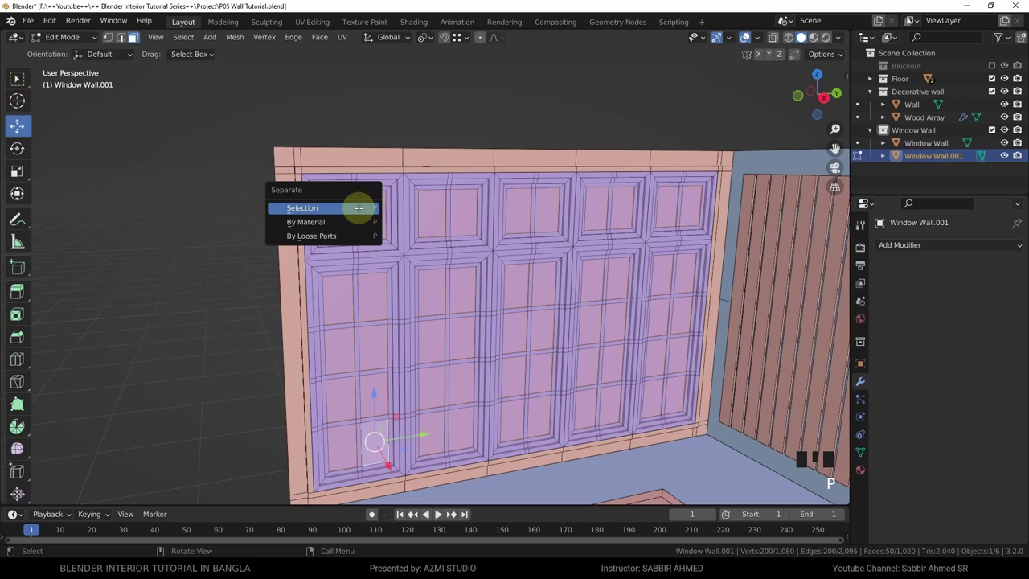
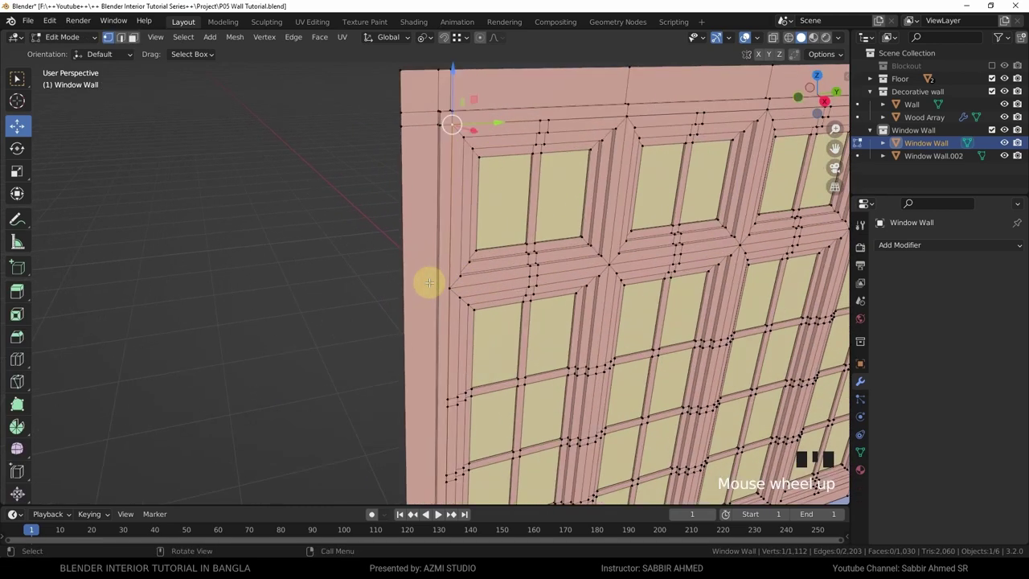
- Zoom in on the Window Wall's corner vertices to inspect them up close
scroll("up", 3)
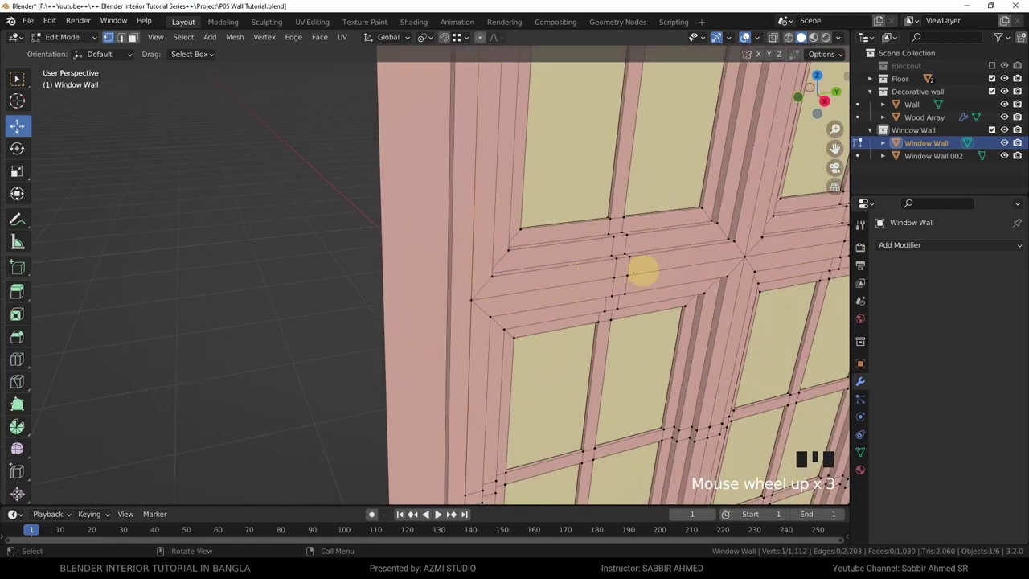
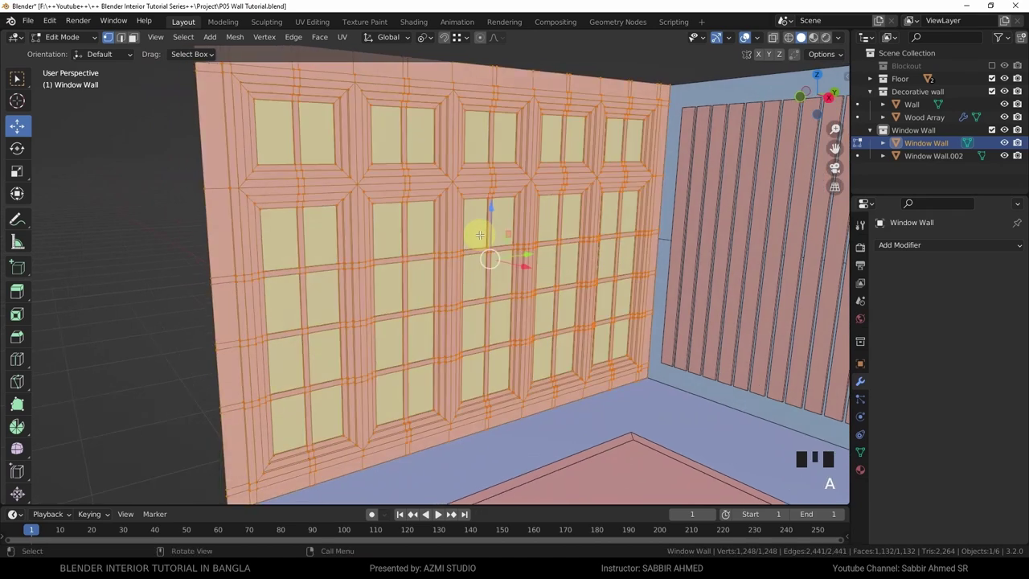
- Merge the Window Wall's duplicate vertices by distance via the Merge menu
key("m")
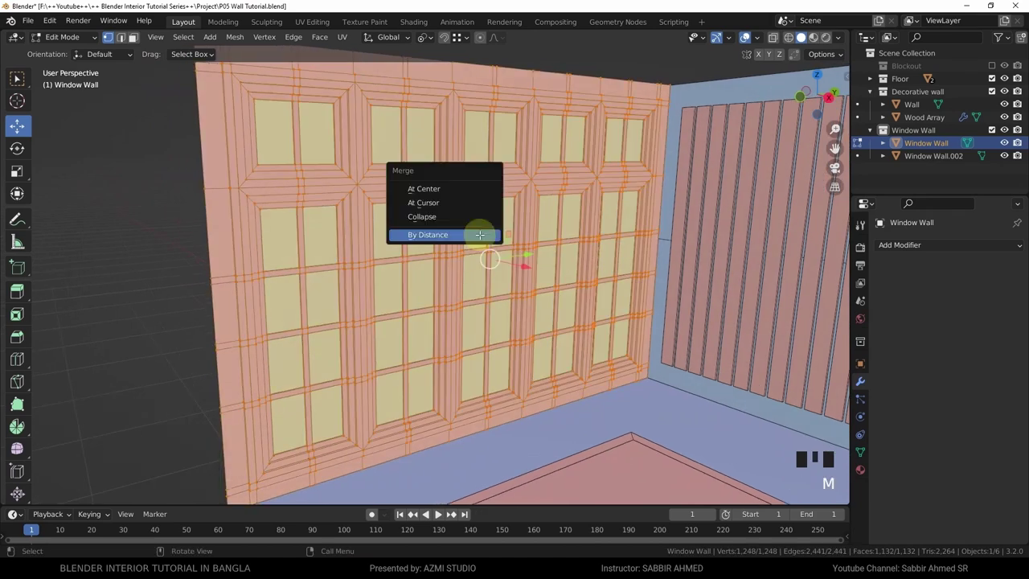
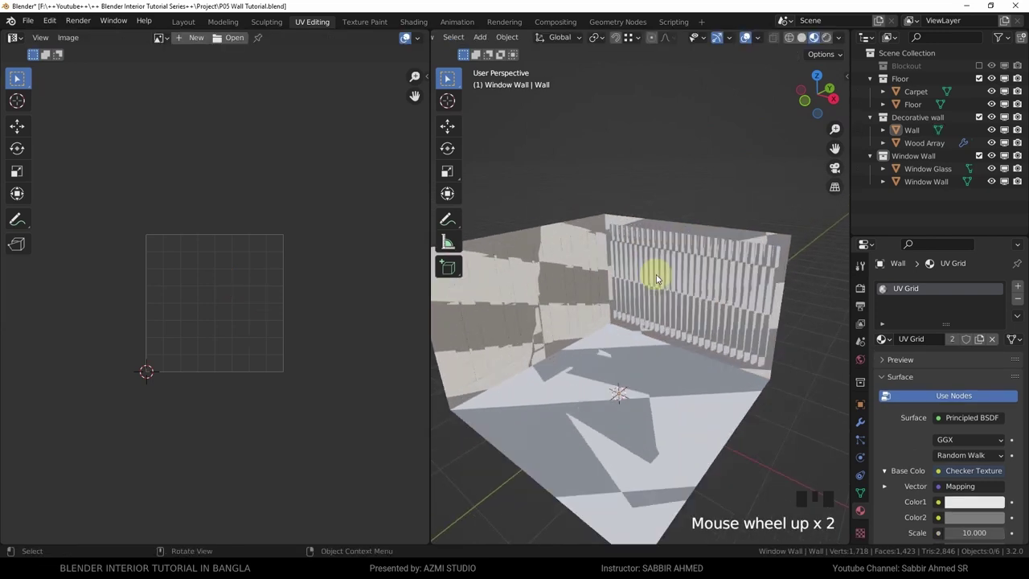
- Cube-project all walls and floor and scale their UVs up so the checker tiles finely
key("a")
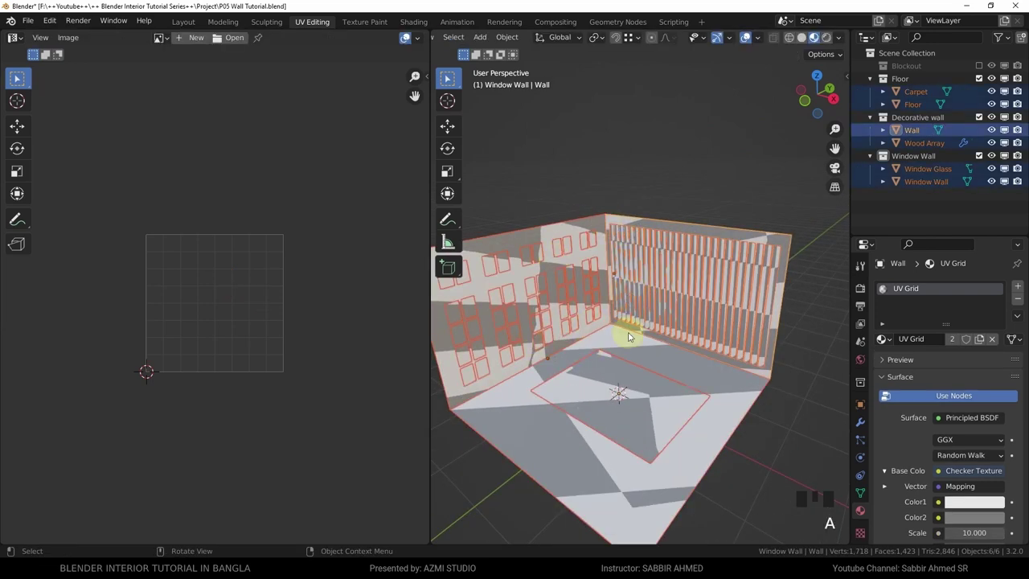
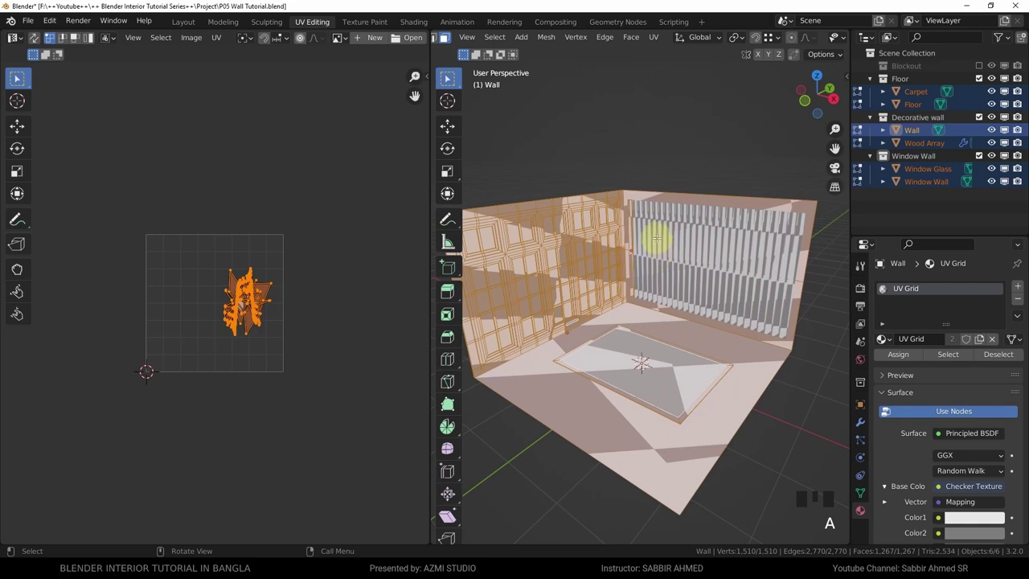
key("u")
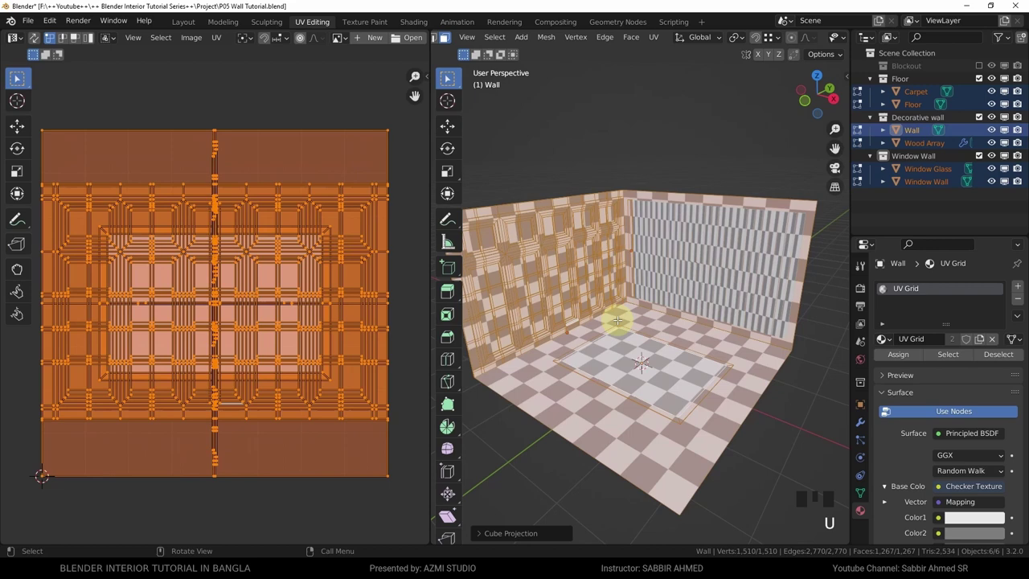
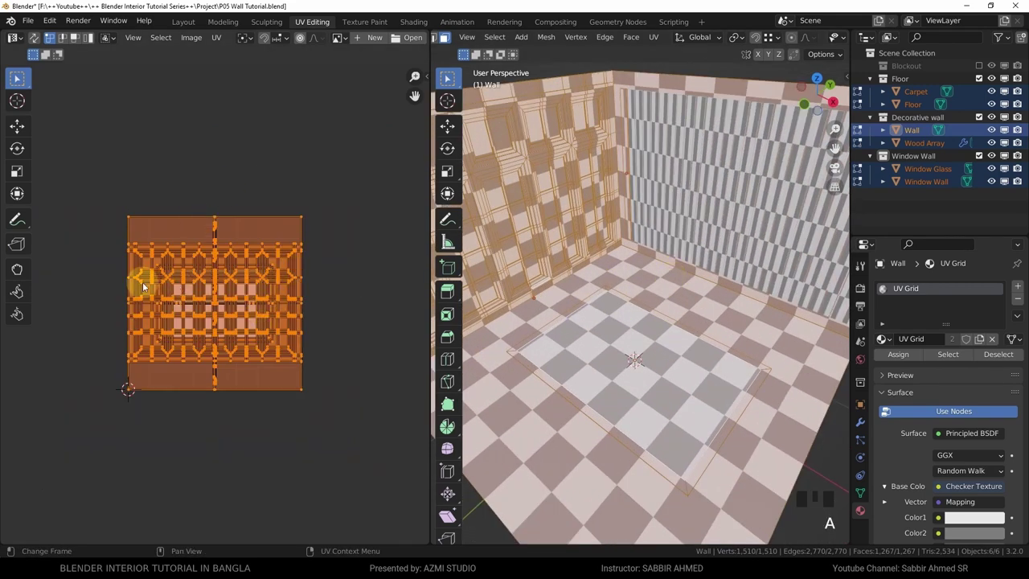
key("s")
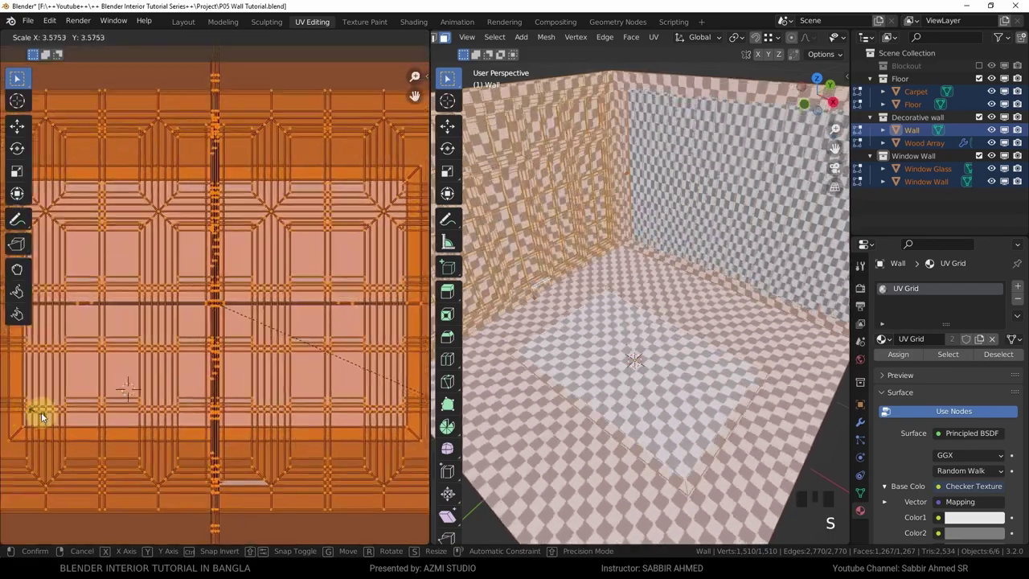
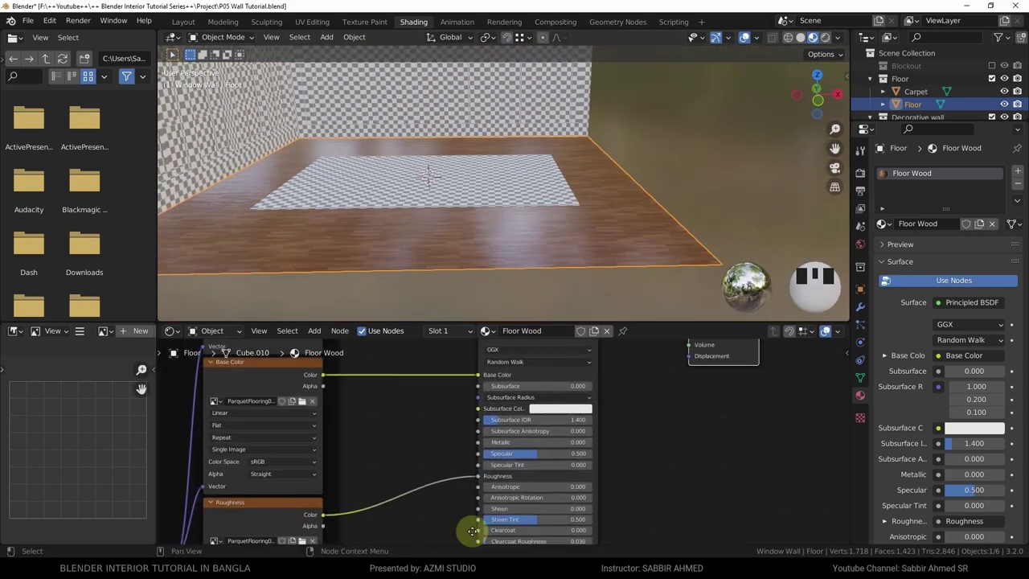
- Bring the Floor Wood node layout into view and adjust the roughness ColorRamp
left_click_drag(477, 250, 494, 223)
scroll("up", 3)
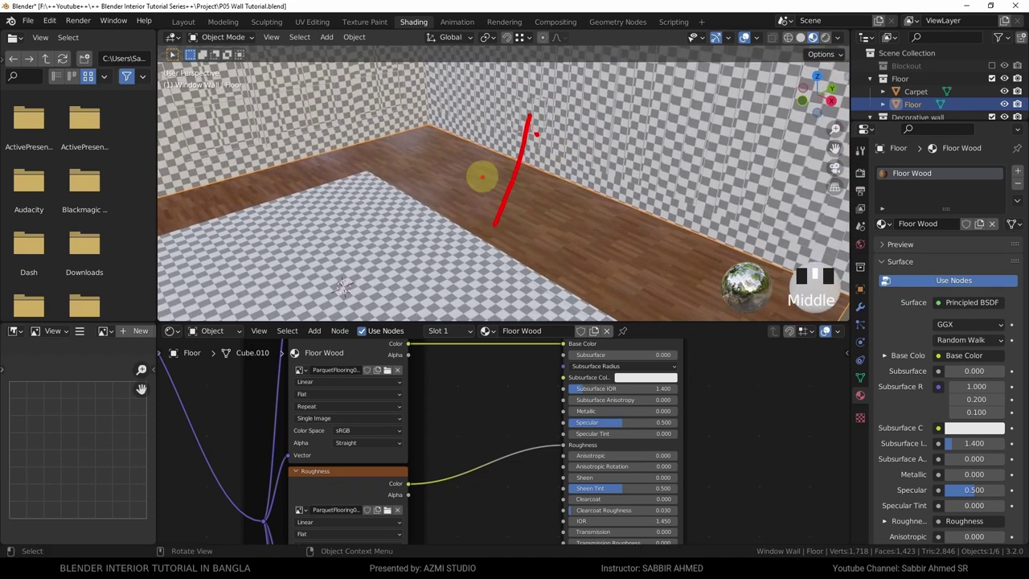
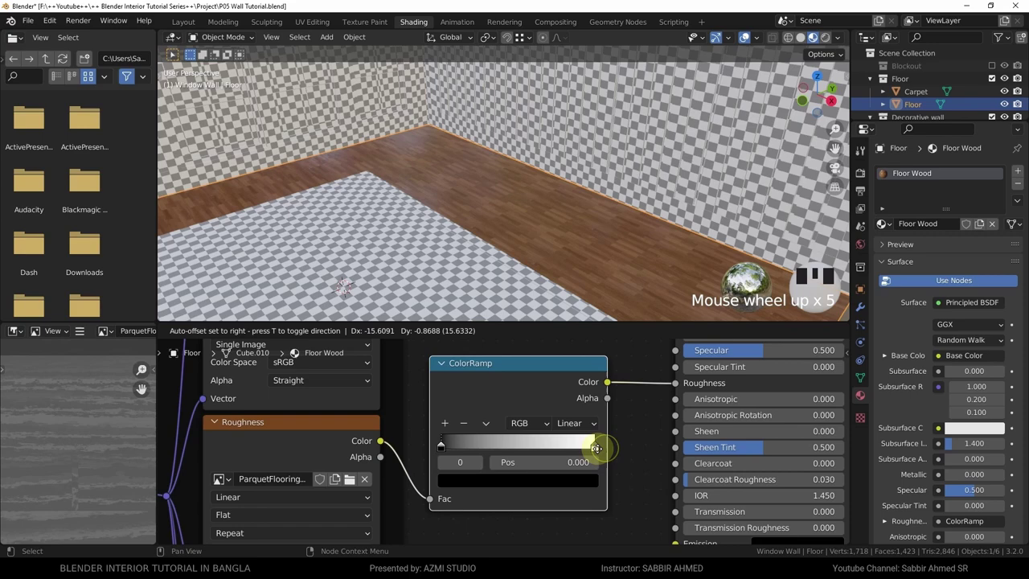
left_click(607, 448)
- Orbit and zoom the viewport out to review the whole parquet floor
left_click_drag(599, 446, 553, 249)
scroll("down", 3)
left_click_drag(560, 248, 573, 236)
scroll("up", 3)
scroll("down", 3)
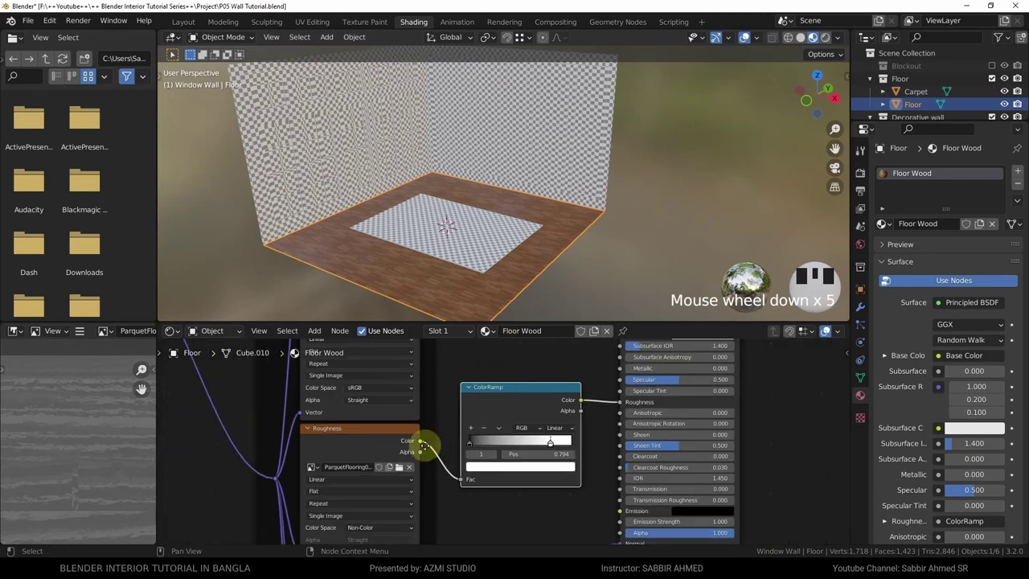
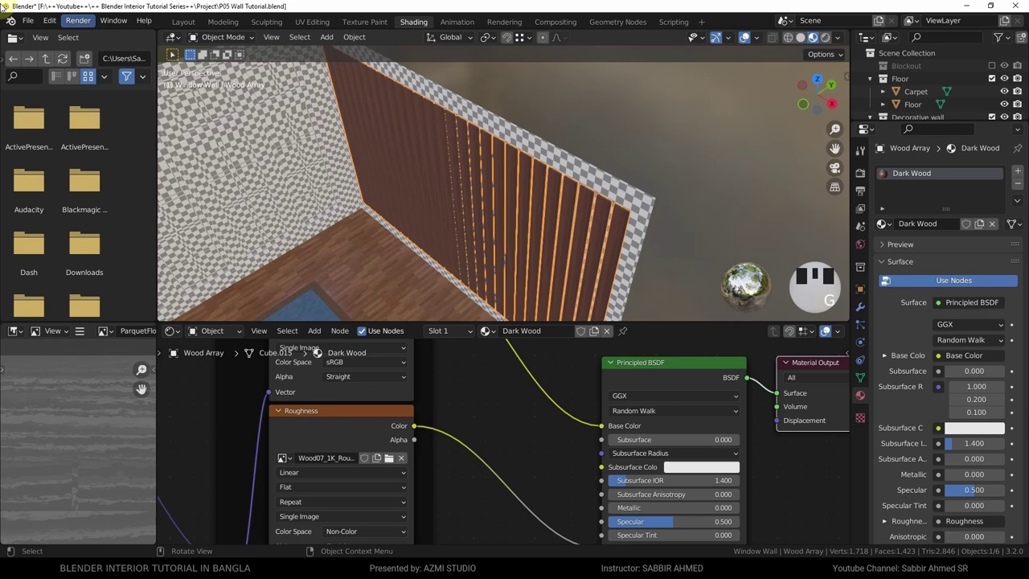
- Select the Wall behind the wooden slats to start its new material
left_click_drag(547, 219, 559, 199)
left_click(559, 199)
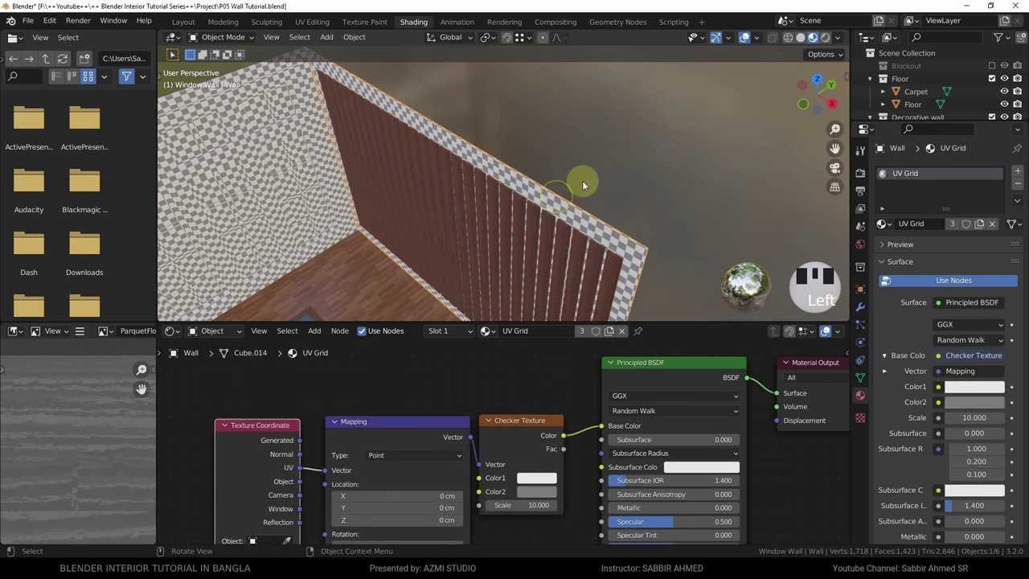
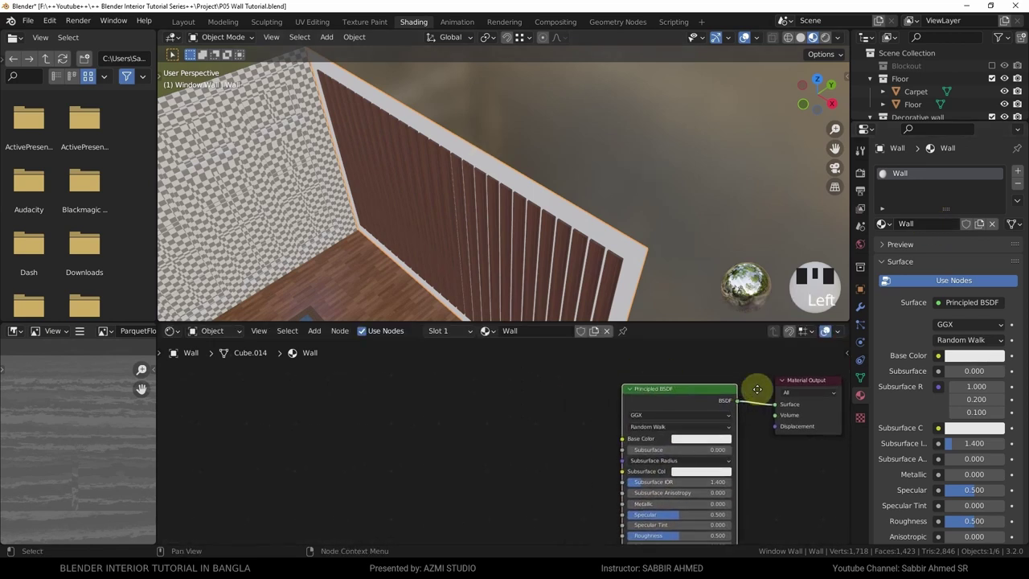
- Add Texture Coordinate, Mapping and Image Texture nodes to the Wall material with Ctrl+T
key("ctrl+t")
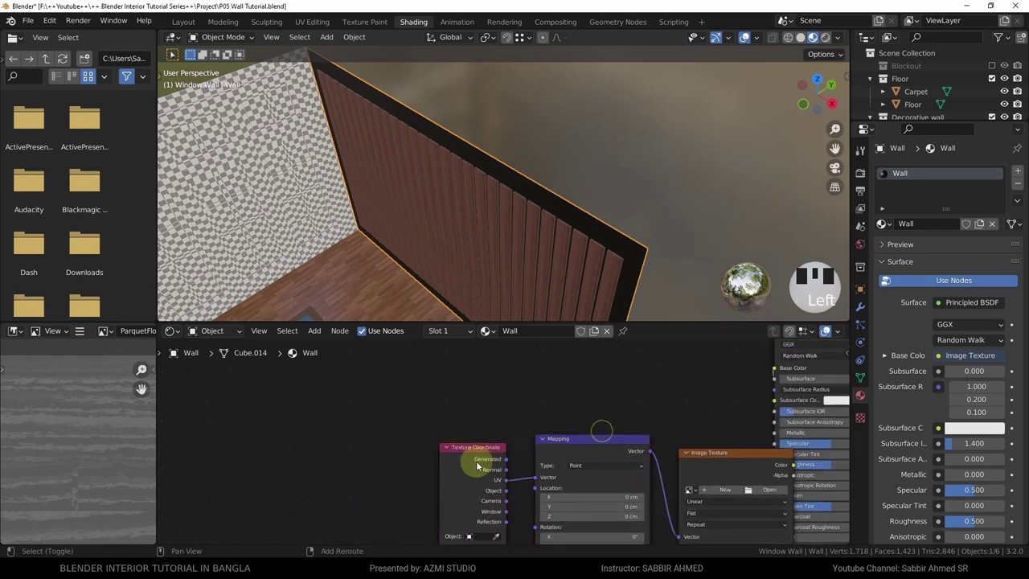
left_click_drag(476, 466, 493, 437)
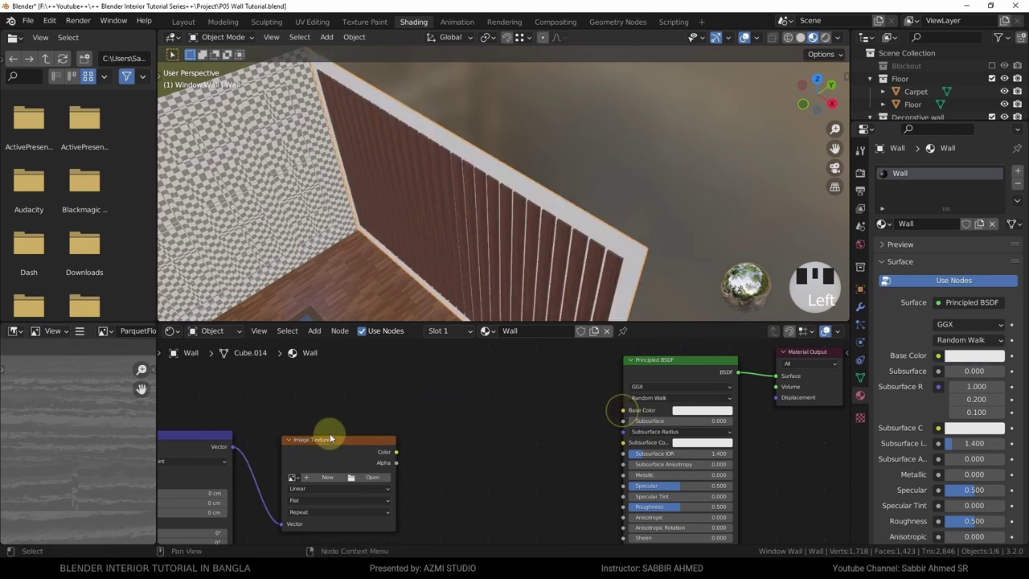
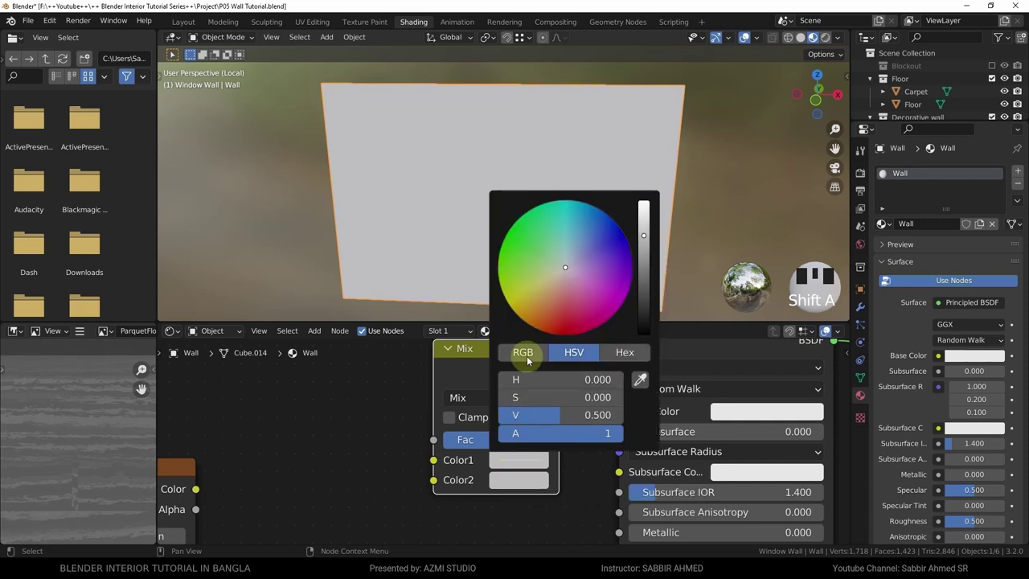
- Set the Mix node's first colour to pure red and second to blue
left_click(569, 276)
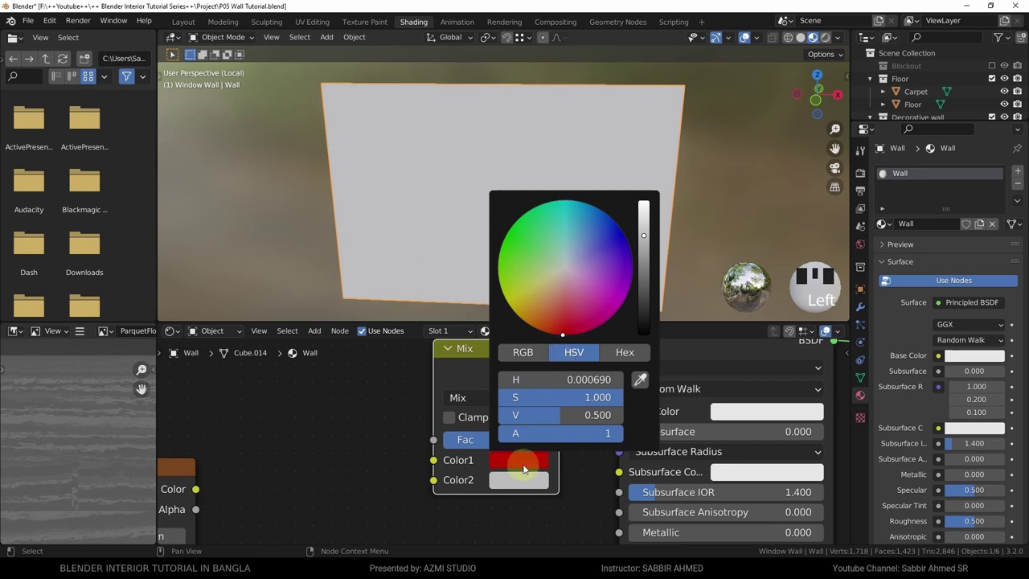
left_click(564, 290)
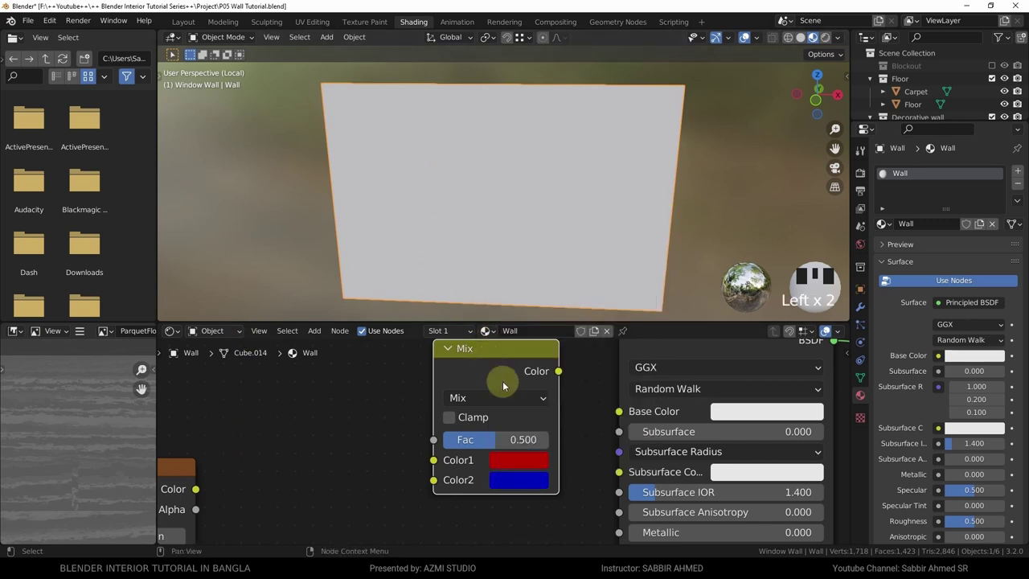
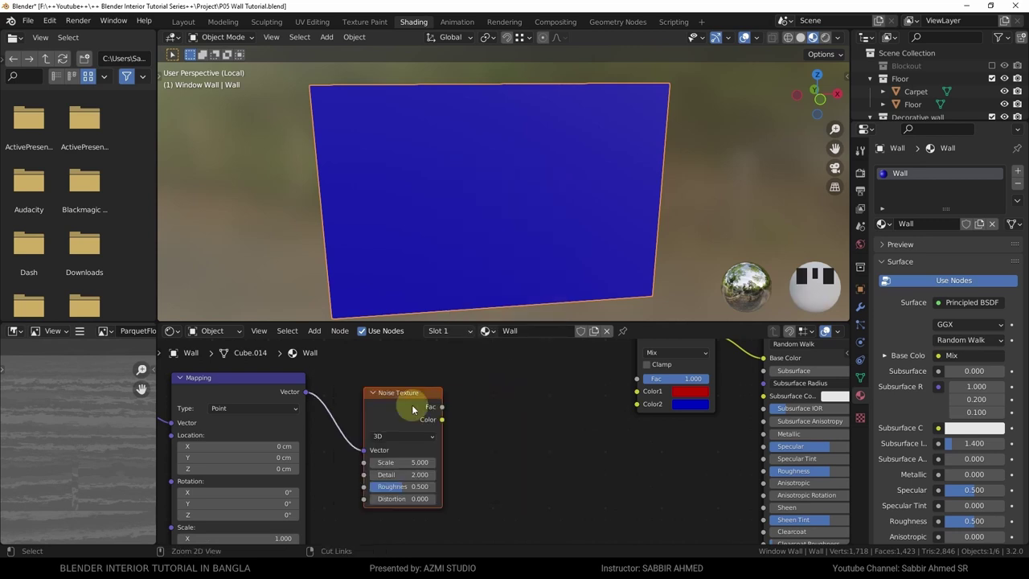
- Add a Noise Texture and arrange the node view around the Mix node
left_click(413, 407)
left_click_drag(600, 162, 574, 199)
scroll("up", 3)
left_click_drag(558, 209, 553, 235)
scroll("up", 3)
middle_click(535, 255)
scroll("up", 3)
- Feed the noise Fac into the Mix factor and the Mix colour into Base Color
left_click_drag(496, 257, 511, 434)
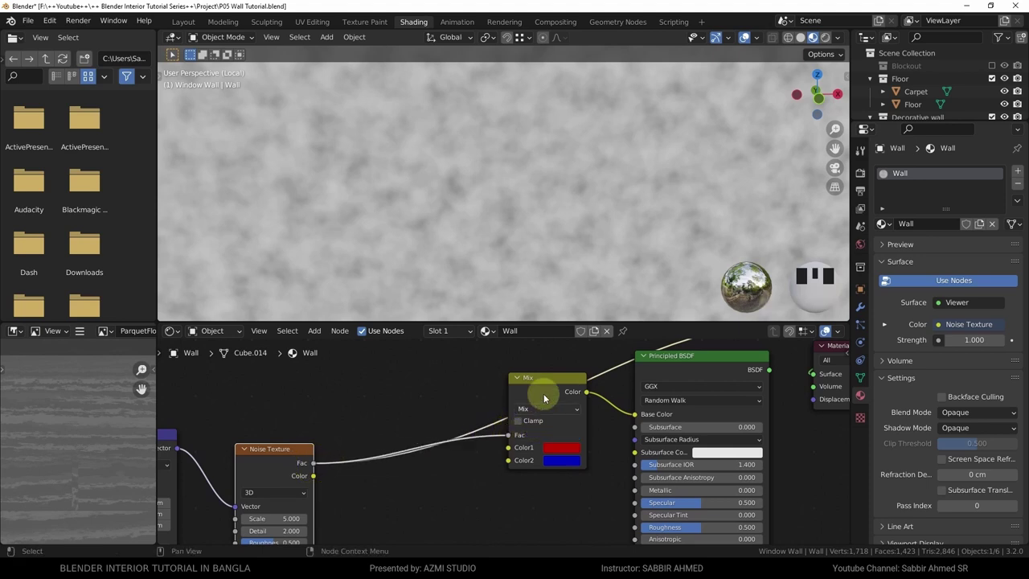
left_click_drag(543, 379, 600, 411)
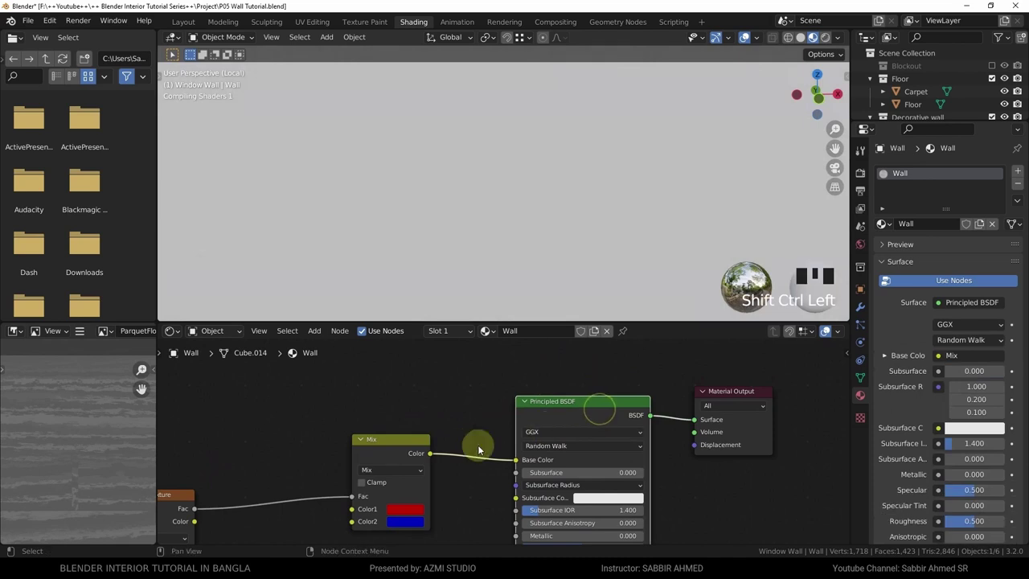
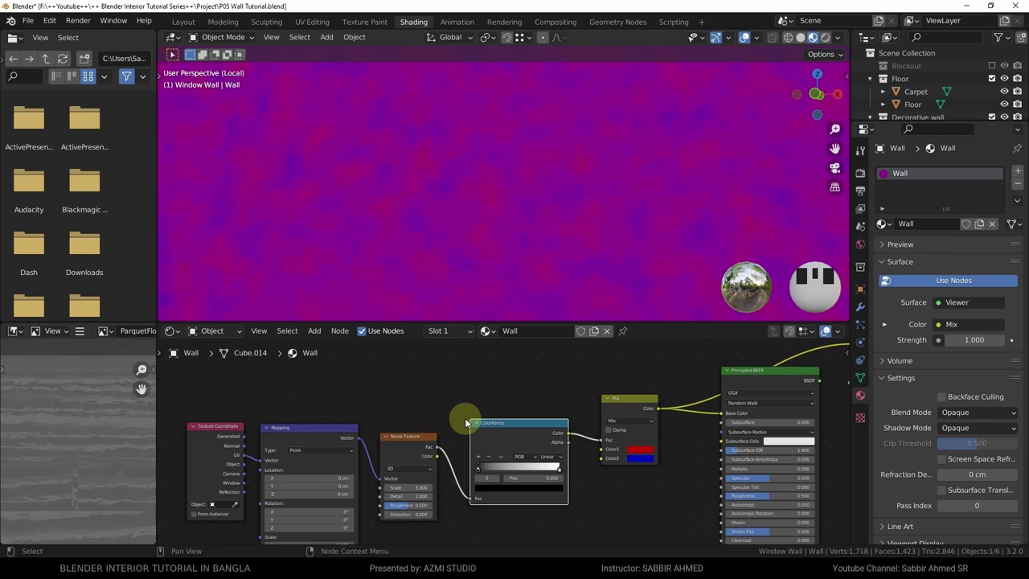
- Place a ColorRamp after the noise, link it to the Mix Fac and adjust its stops
left_click_drag(407, 453, 576, 413)
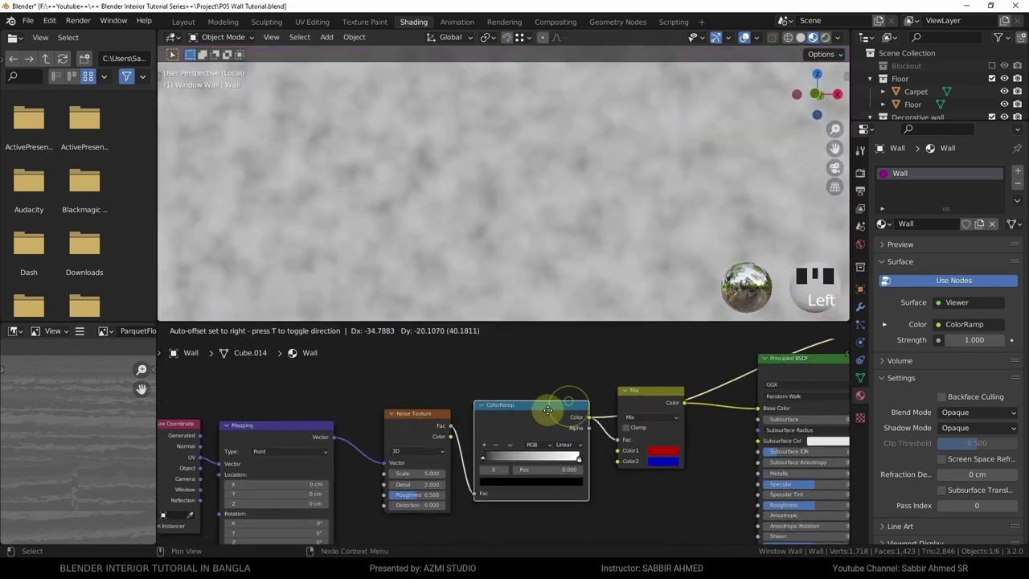
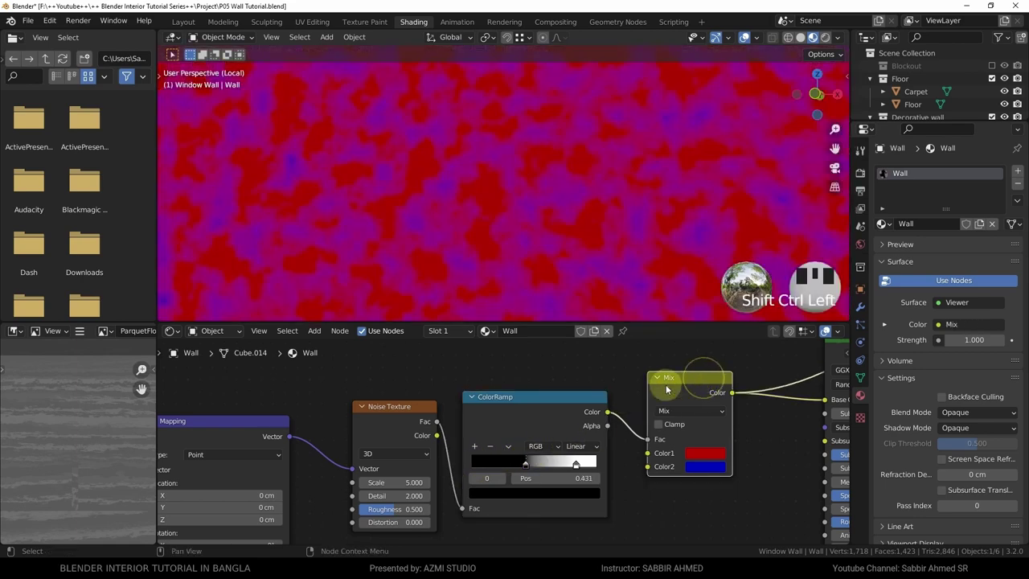
left_click_drag(588, 266, 578, 468)
left_click_drag(578, 468, 539, 416)
- Set the Mix node's second colour to deep blue
left_click(694, 379)
left_click_drag(523, 212, 557, 215)
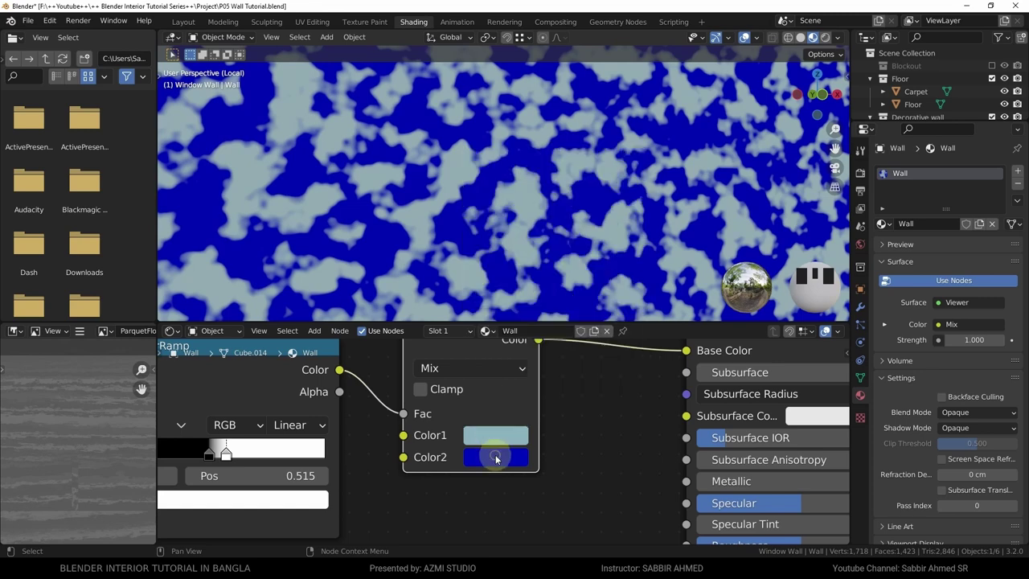
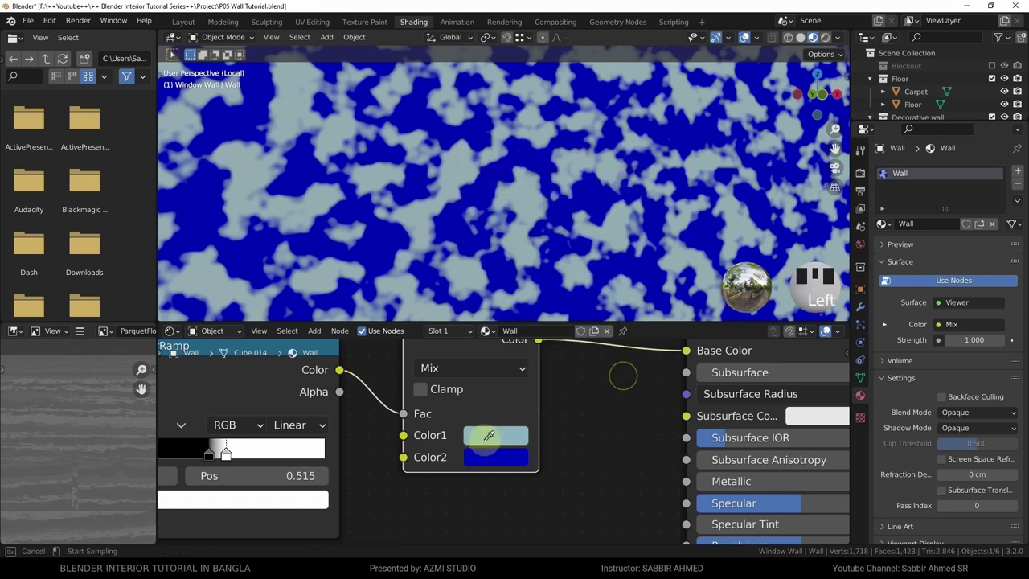
- Sample a pale blue-grey into the second Mix colour with the eyedropper
left_click(634, 223)
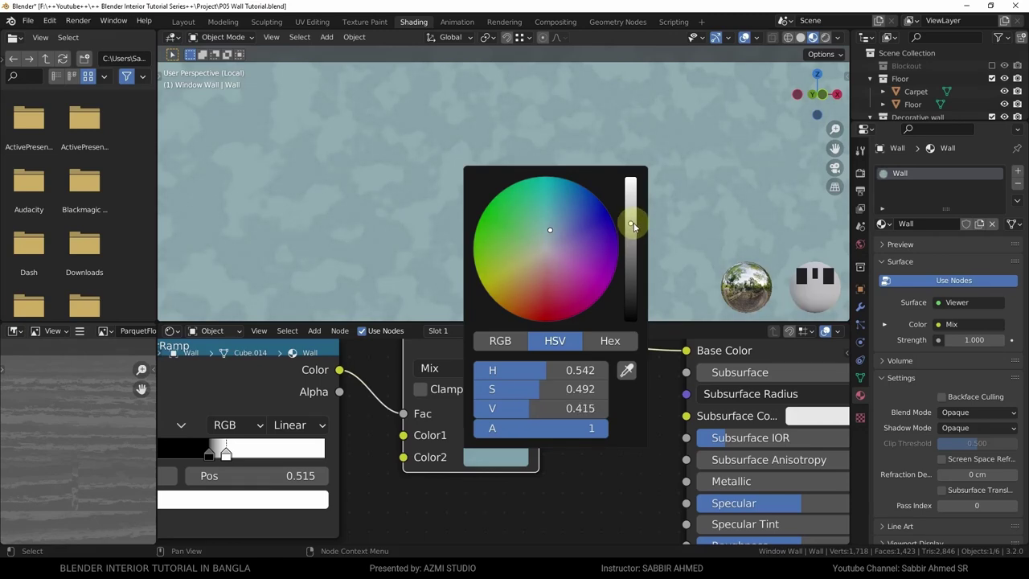
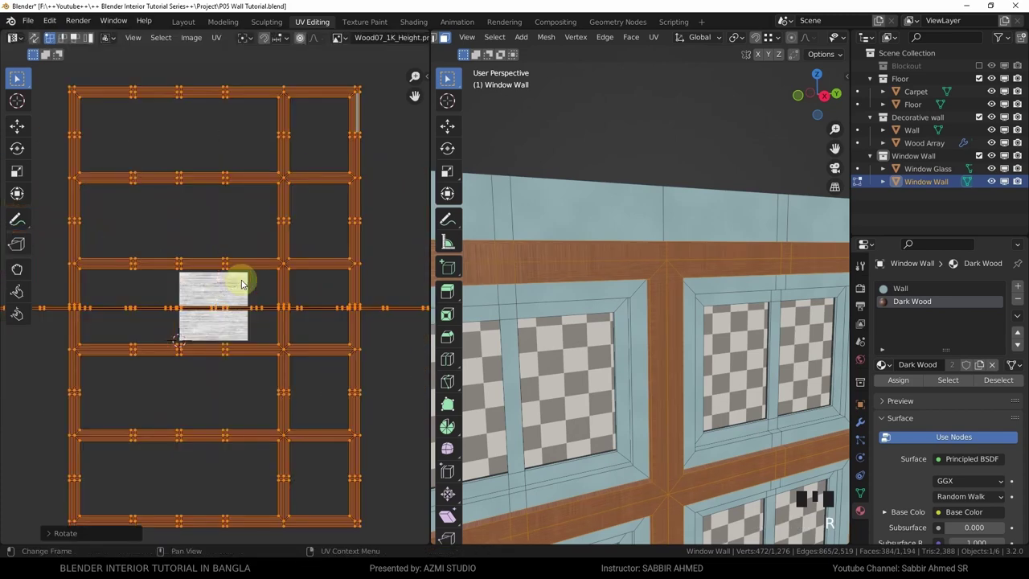
- Zoom the UV Editor on the window wall's strip UVs before rotating them 90°
scroll("up", 3)
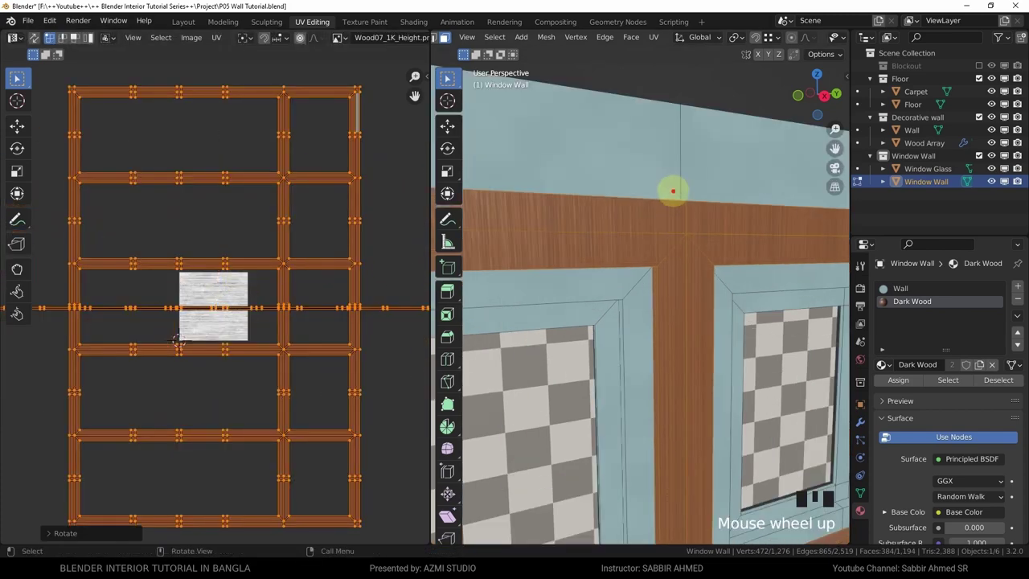
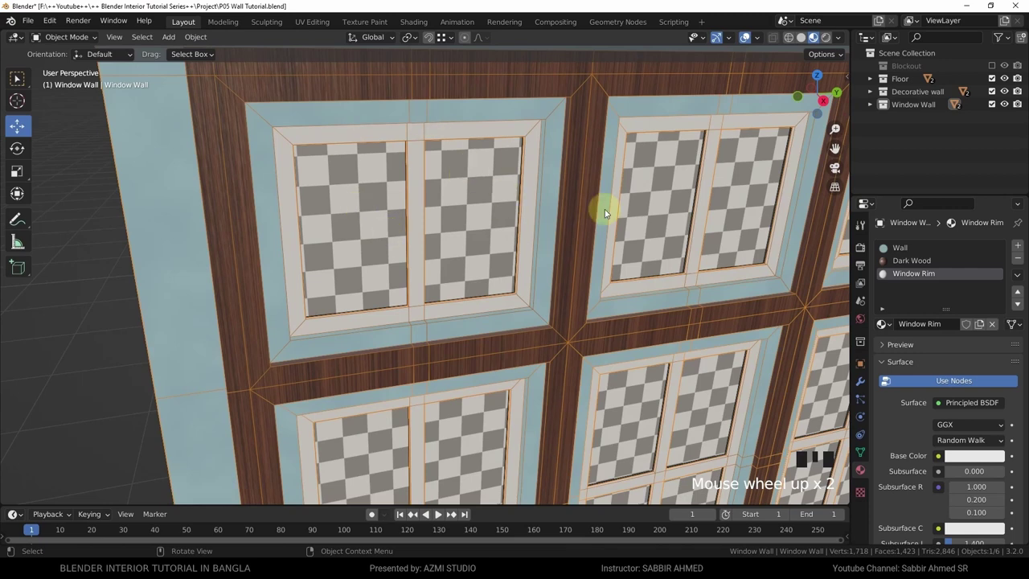
- Select the window glass pane in the Layout viewport to reach the window wall's materials
scroll("up", 3)
left_click(498, 211)
key("g")
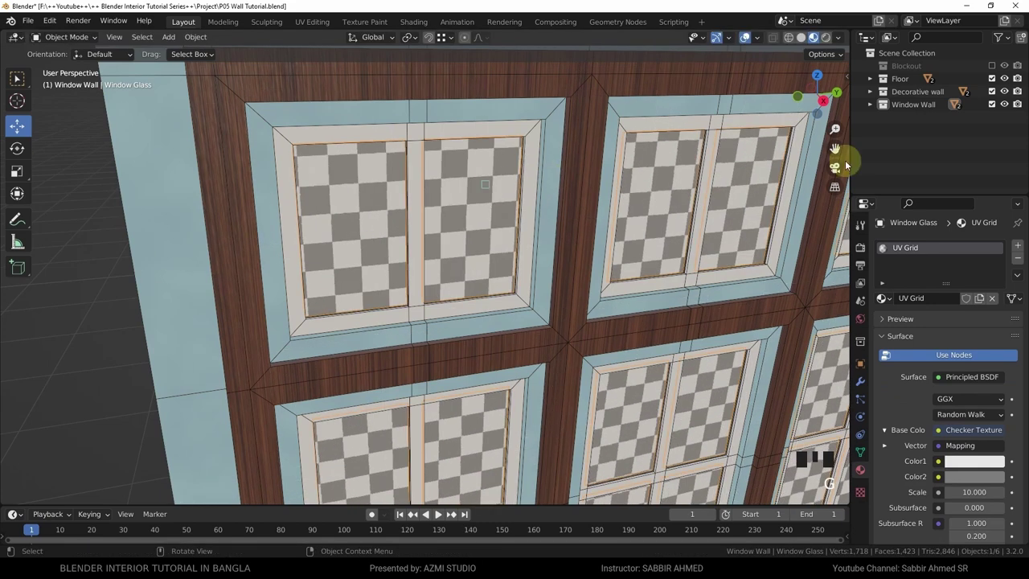
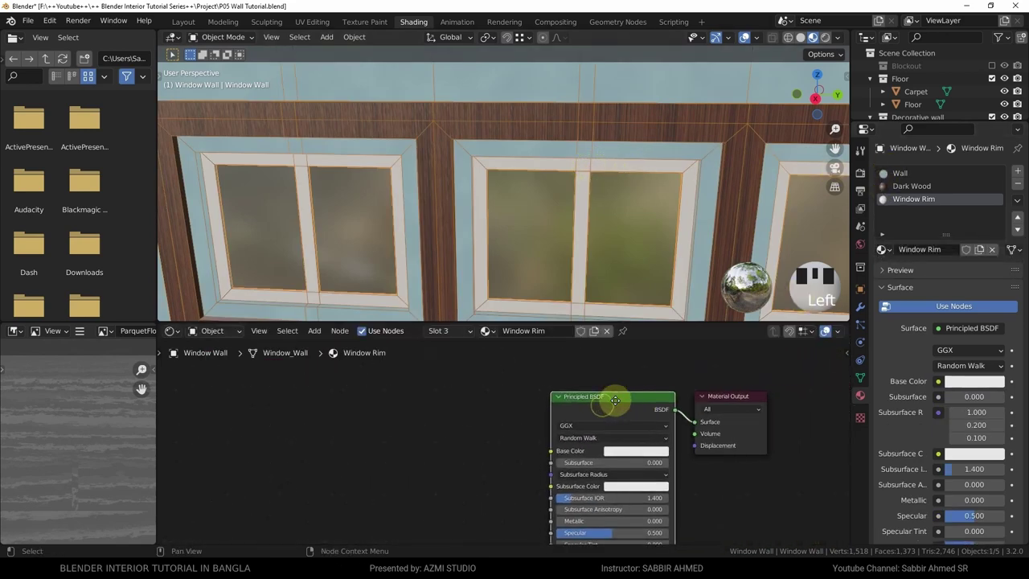
- Add Texture Coordinate, Mapping and Noise Texture nodes to the Window Rim's Principled BSDF via Ctrl+T
key("ctrl+t")
scroll("down", 3)
left_click(553, 459)
key("g")
left_click_drag(459, 501, 445, 225)
left_click_drag(445, 225, 529, 361)
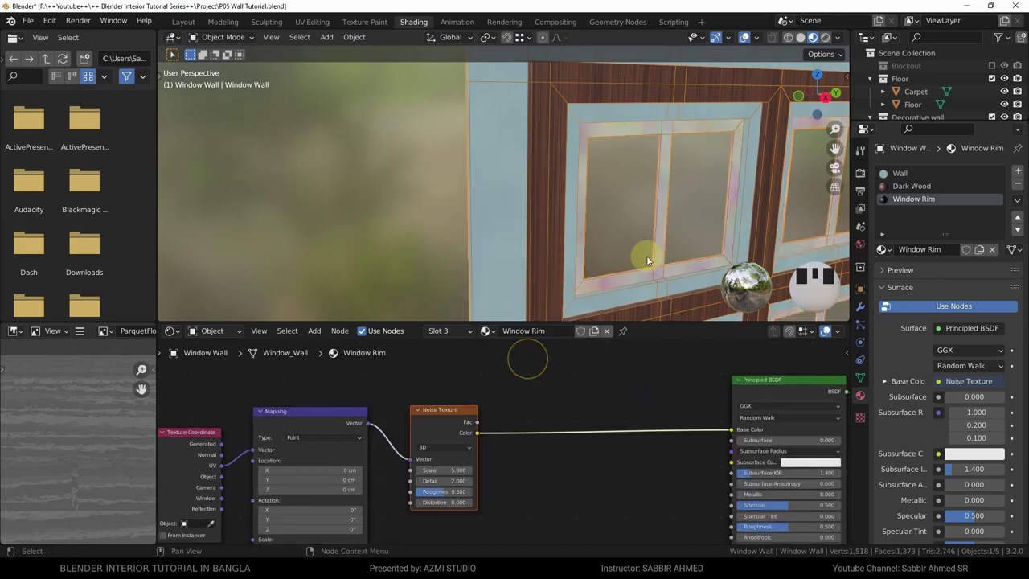
- Feed the Noise Texture's Fac output into the rim shader instead of Color
scroll("up", 3)
left_click_drag(685, 175, 736, 433)
left_click_drag(735, 433, 437, 429)
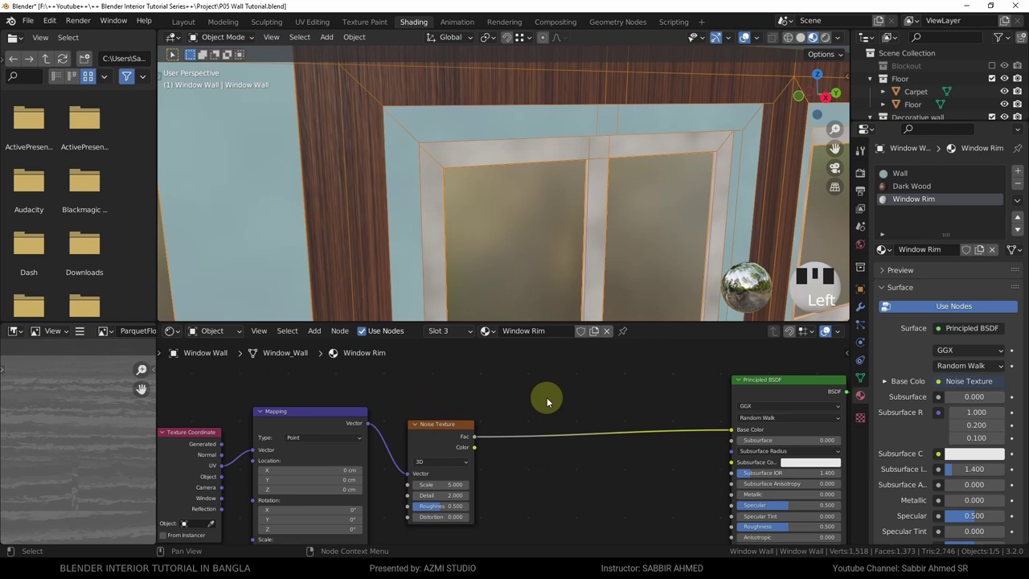
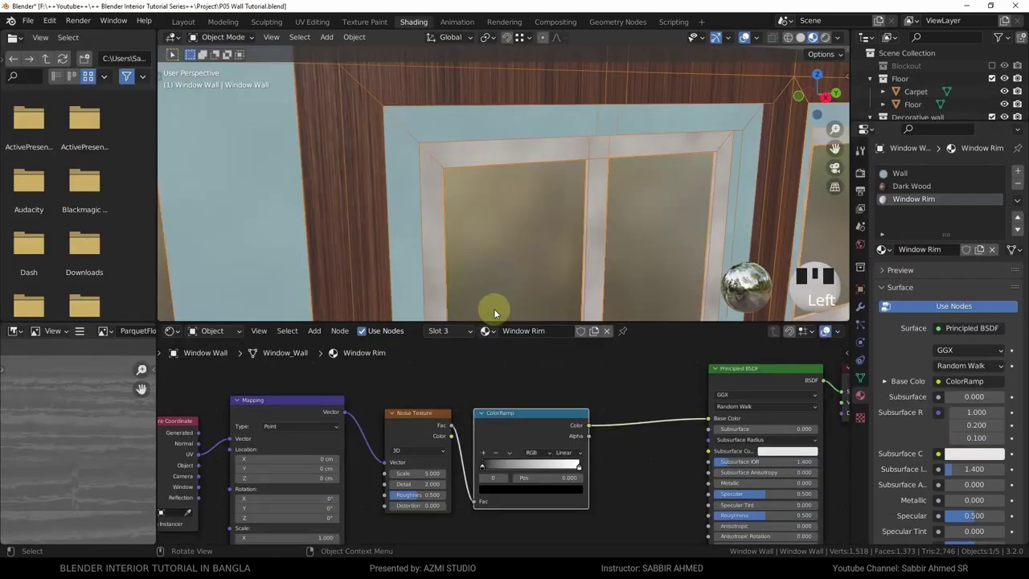
left_click_drag(396, 442, 521, 236)
scroll("down", 3)
middle_click(488, 203)
key("shift+a")
scroll("down", 3)
left_click_drag(467, 221, 514, 250)
key("g")
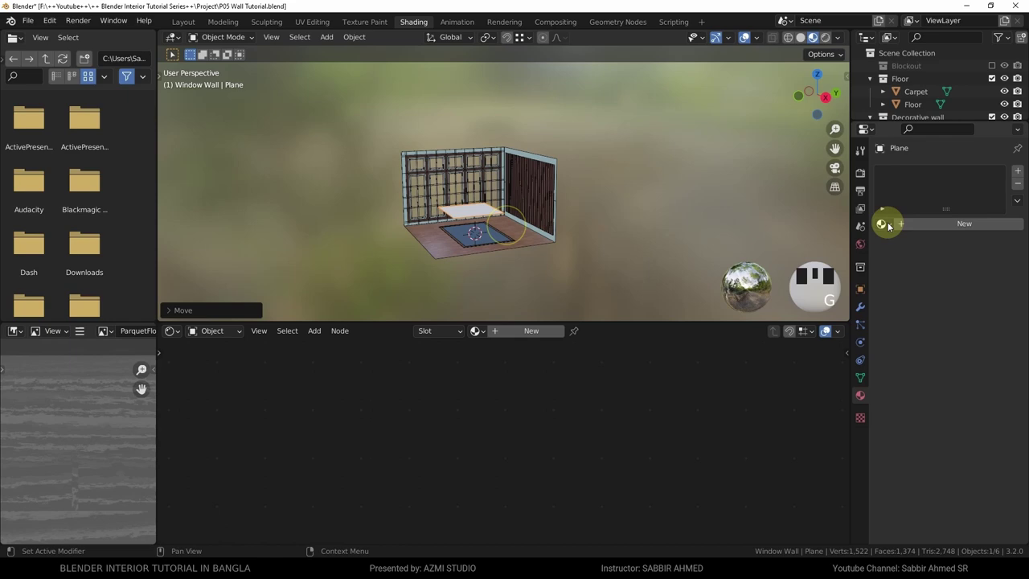
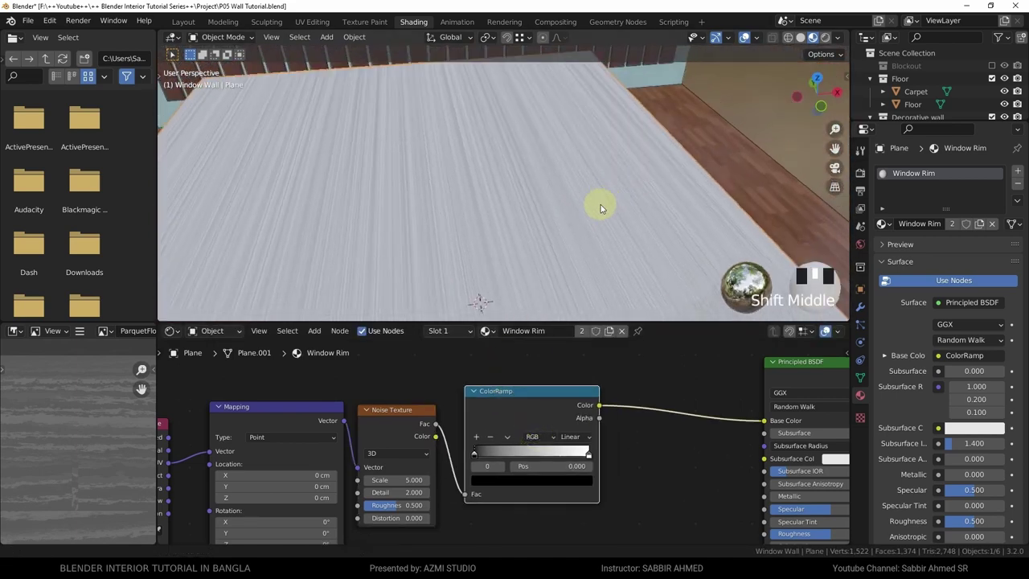
scroll("up", 3)
- Set one inner ColorRamp stop to white and drag another toward black, shifting their positions
left_click_drag(598, 138, 528, 302)
scroll("up", 3)
left_click_drag(574, 297, 655, 469)
left_click_drag(655, 468, 627, 151)
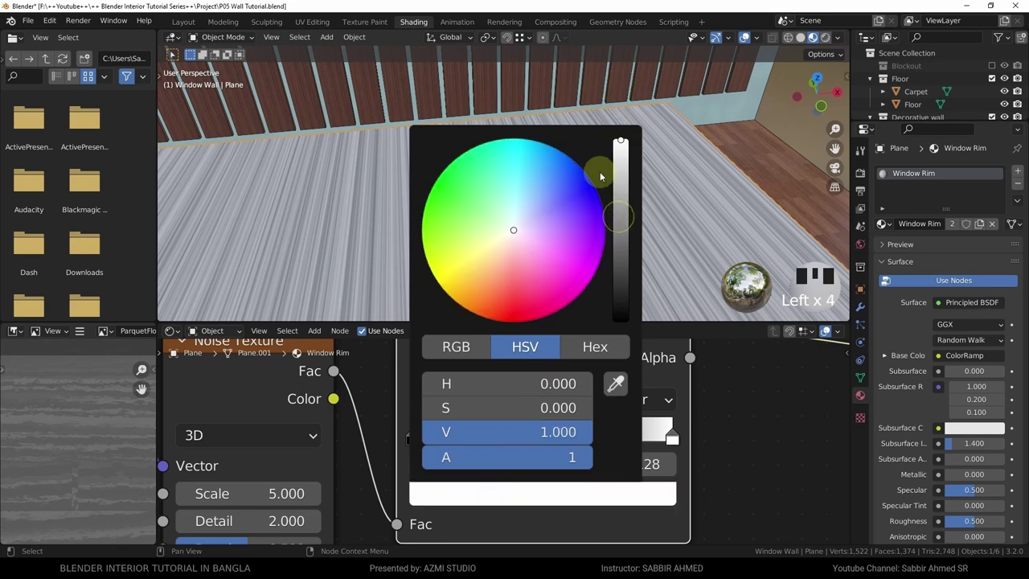
left_click_drag(490, 441, 619, 185)
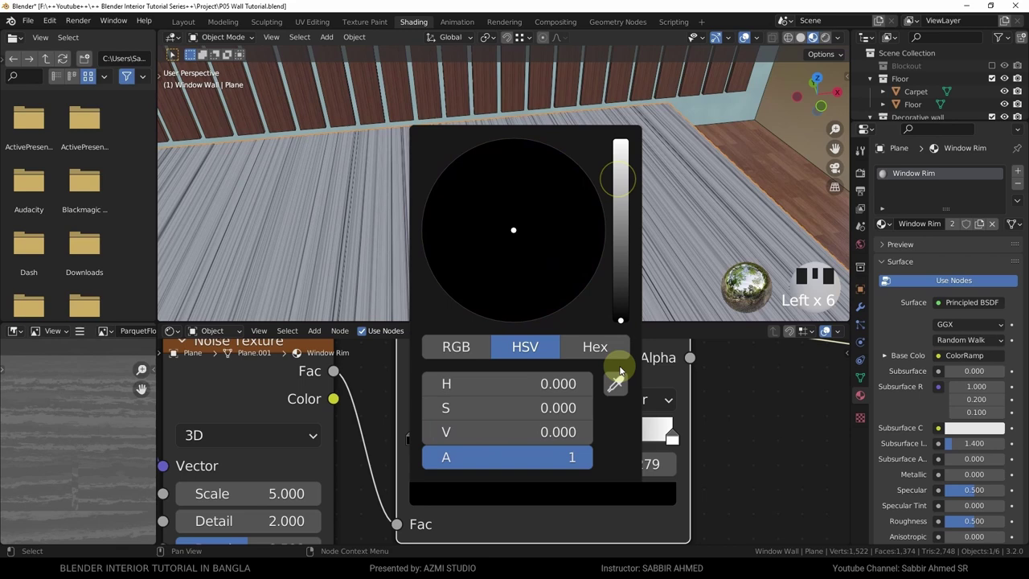
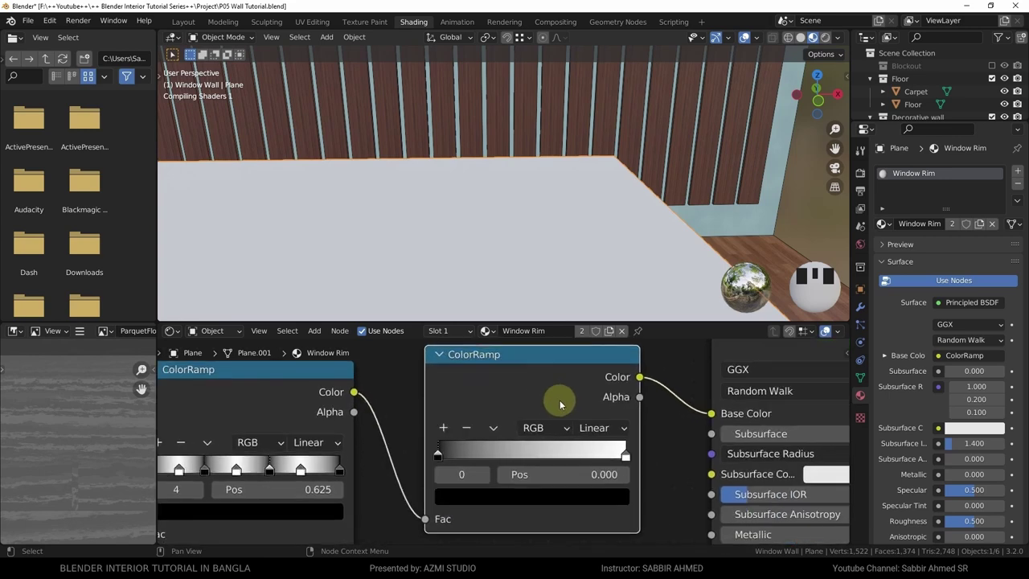
- Set the second ColorRamp's first stop to mid grey, Value about 0.456
scroll("up", 3)
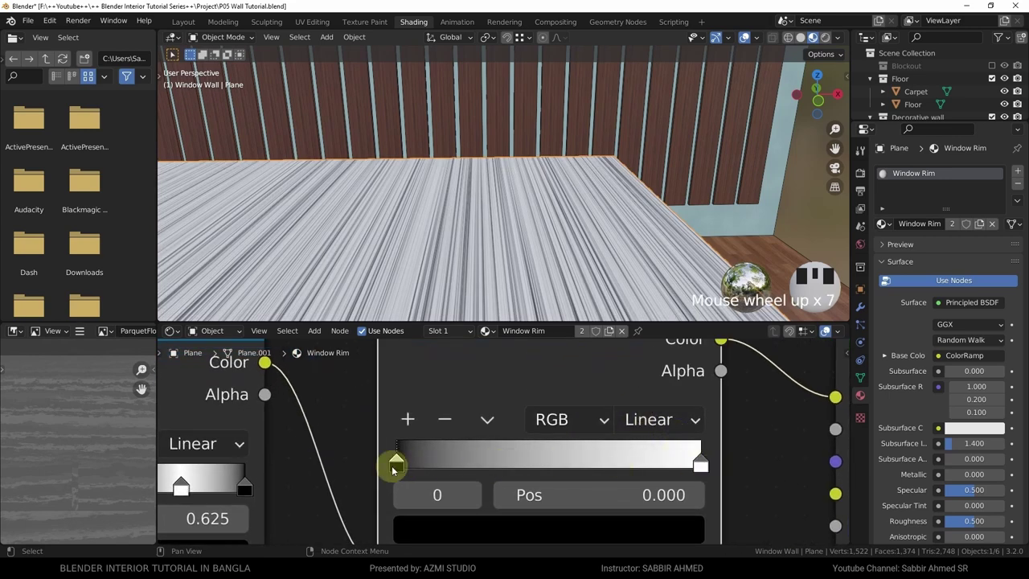
left_click_drag(709, 468, 737, 471)
scroll("down", 3)
left_click_drag(631, 337, 581, 430)
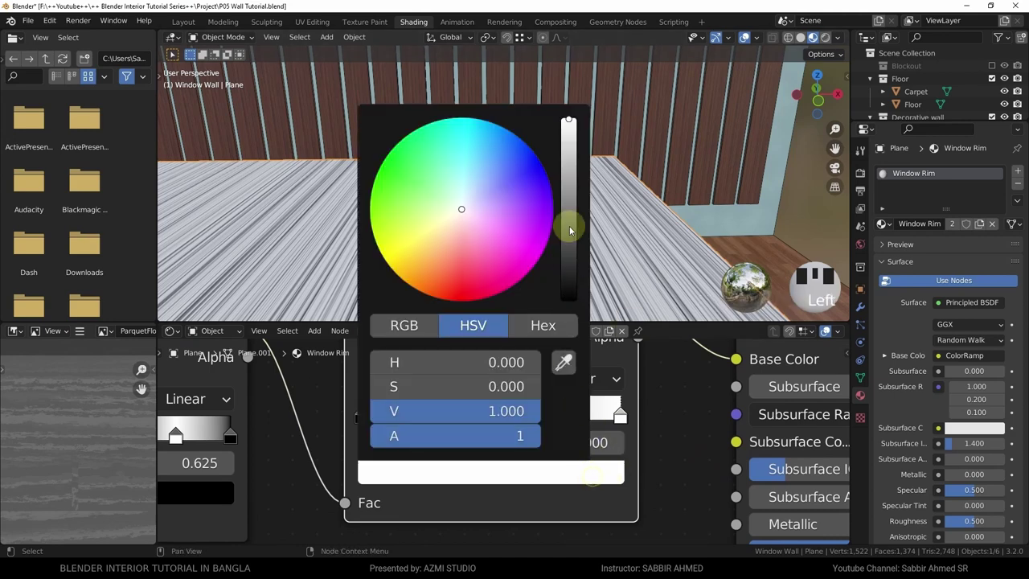
left_click(569, 172)
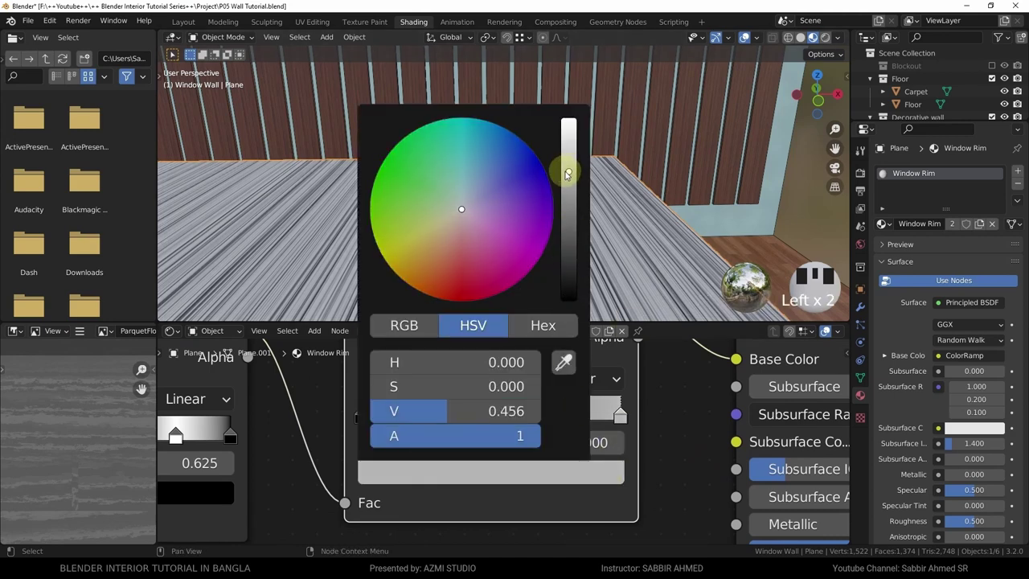
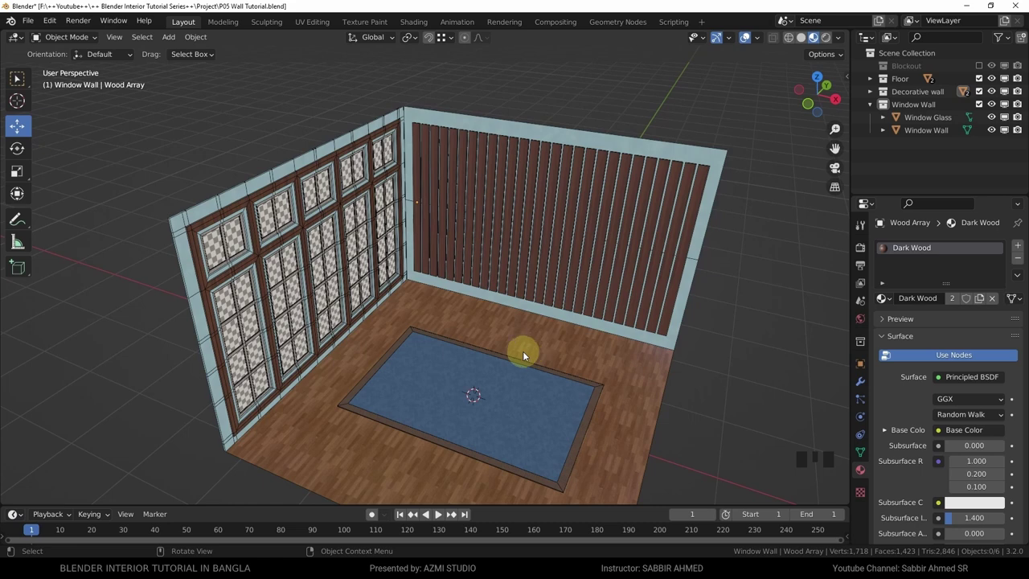
left_click_drag(481, 358, 475, 297)
left_click(475, 297)
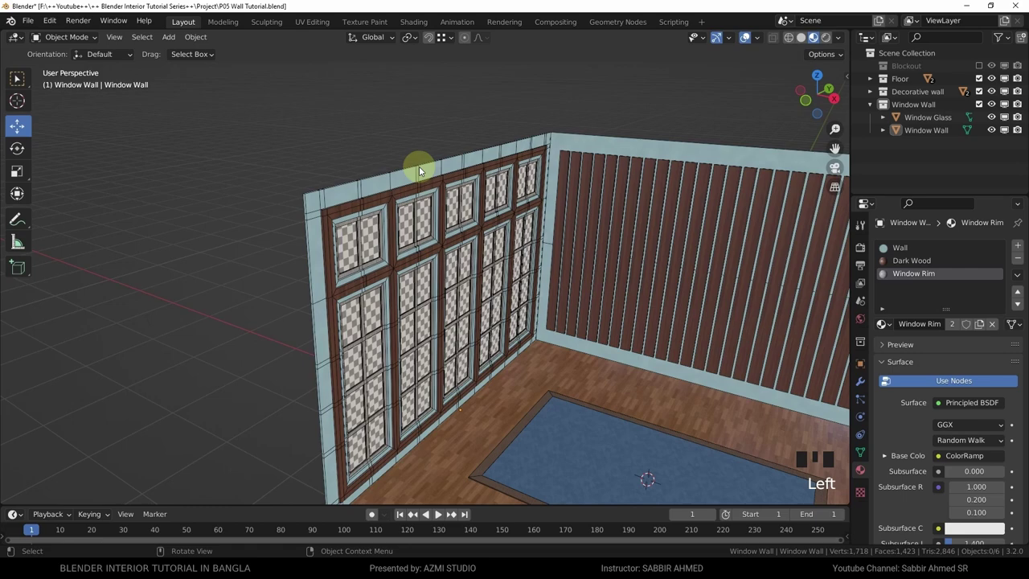
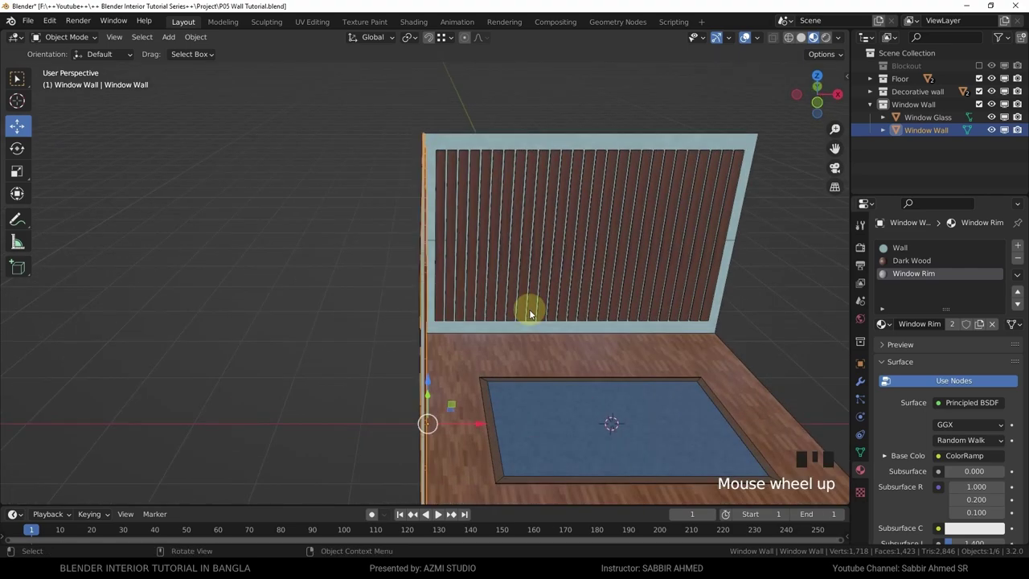
left_click_drag(606, 291, 565, 291)
scroll("down", 3)
left_click_drag(442, 282, 598, 286)
scroll("up", 3)
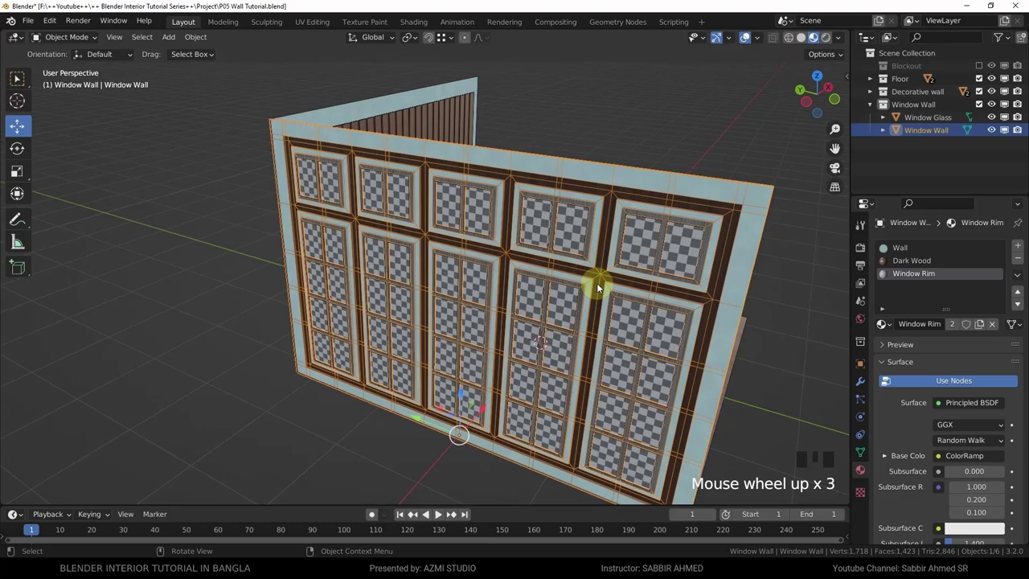
left_click_drag(606, 285, 396, 233)
scroll("down", 3)
left_click_drag(444, 258, 435, 290)
scroll("up", 3)
left_click(417, 229)
key("g")
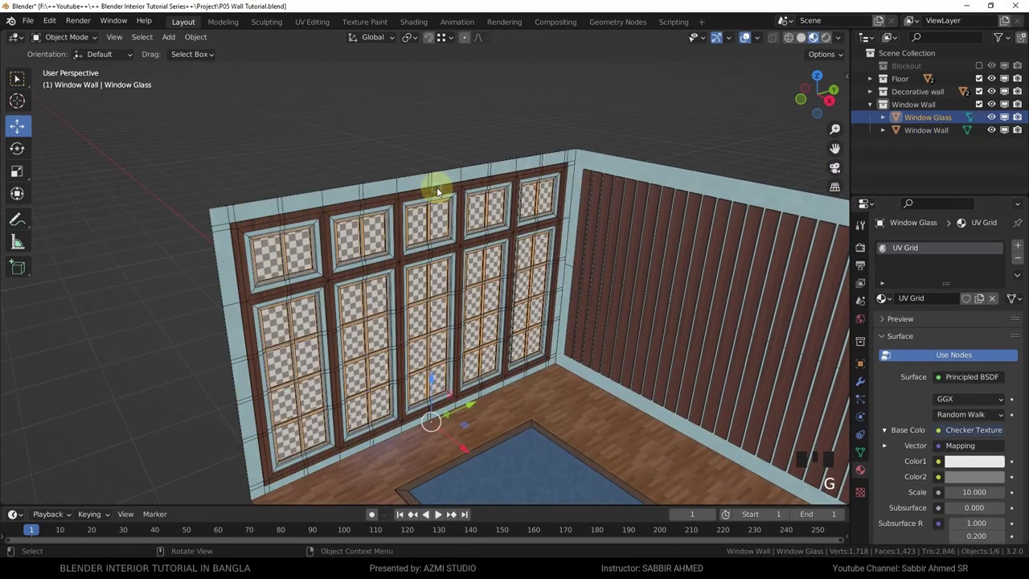